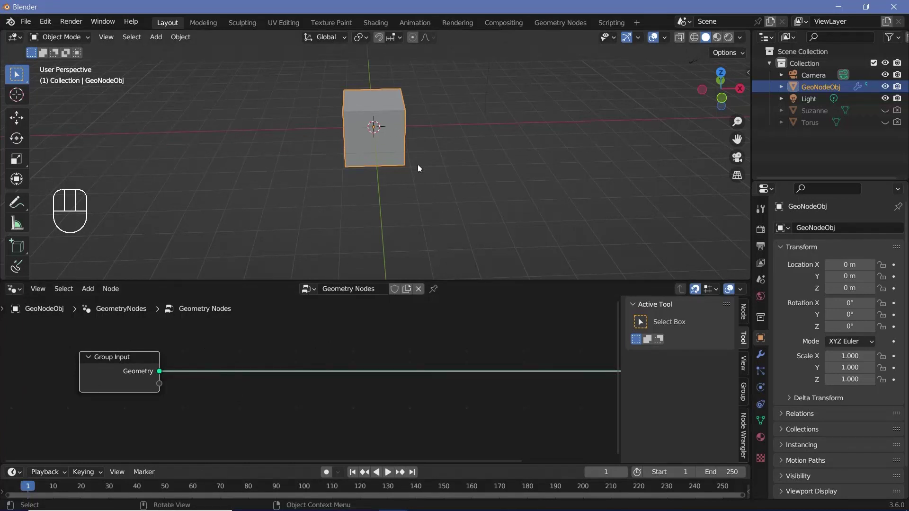
# Step: Frame the node tree and search for a Points node to replace the cube geometry
pyautogui.middleClick(420, 166)
pyautogui.scroll(-3)
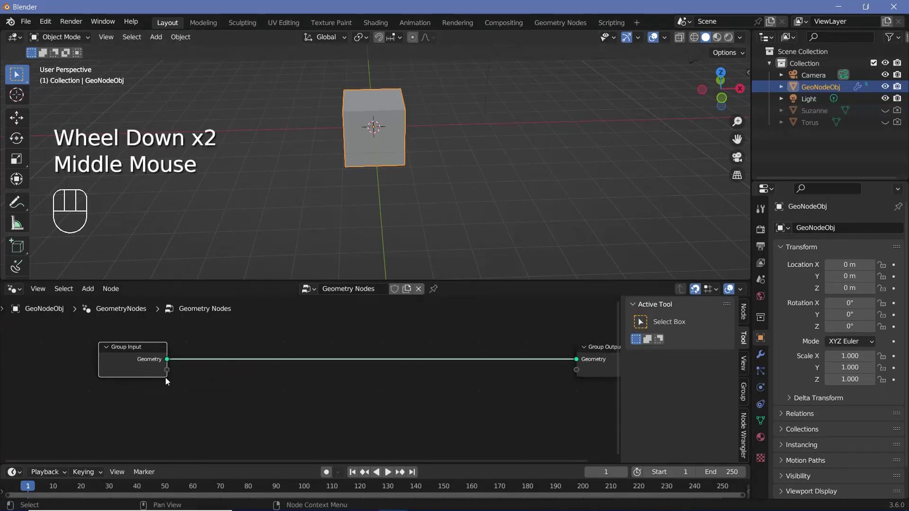
pyautogui.press('shift+a')
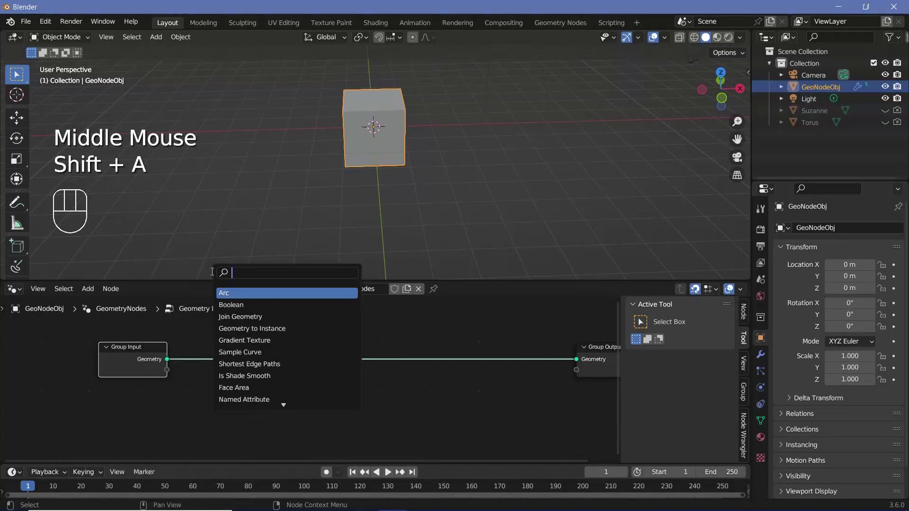
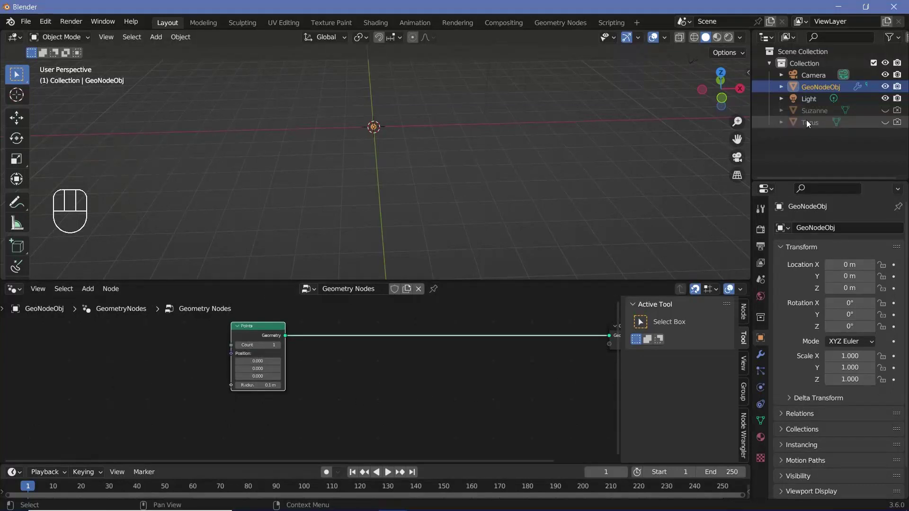
# Step: Drag Torus and Suzanne from the Outliner in as Object Info nodes, stacked in the tree
pyautogui.click(811, 124)
pyautogui.click(784, 167)
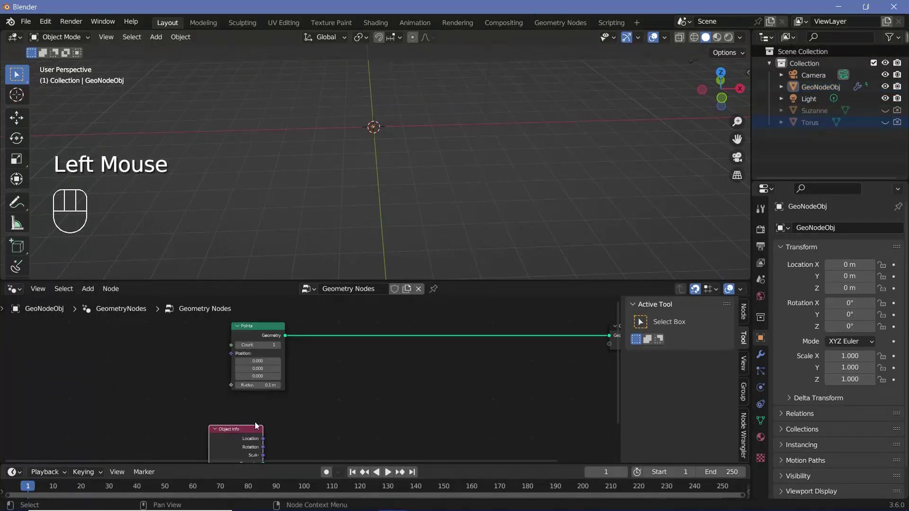
pyautogui.moveTo(816, 115); pyautogui.dragTo(795, 185)
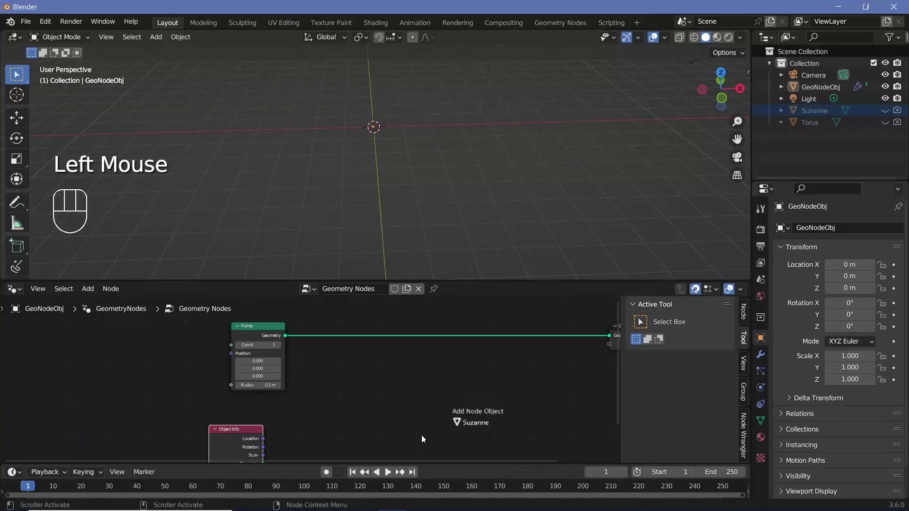
pyautogui.middleClick(375, 431)
pyautogui.moveTo(374, 431); pyautogui.dragTo(261, 361)
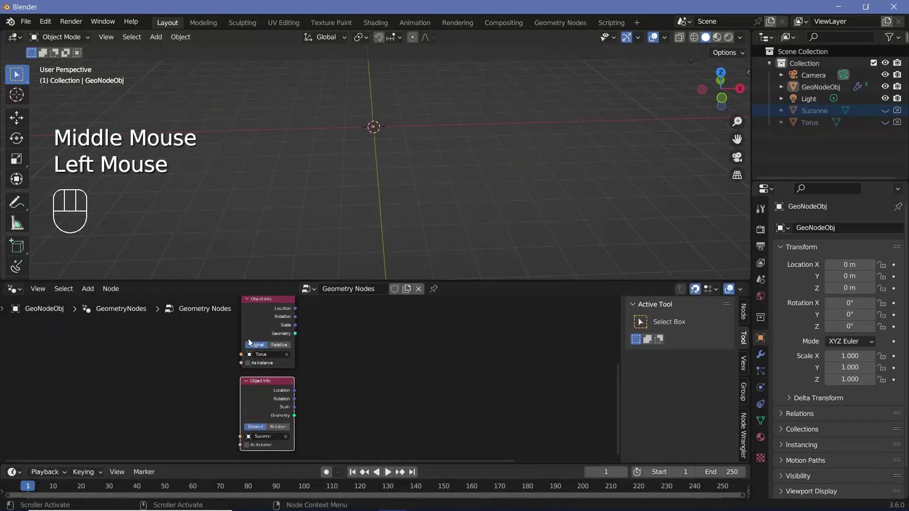
pyautogui.middleClick(374, 373)
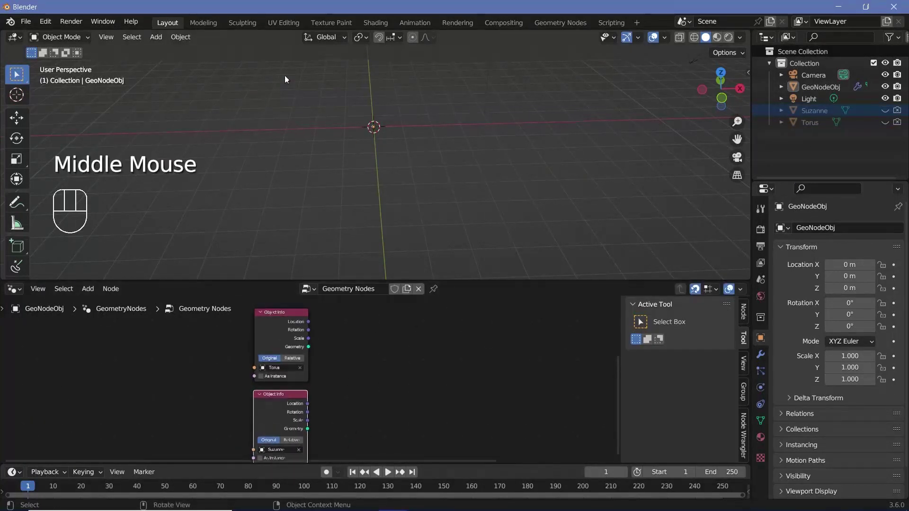
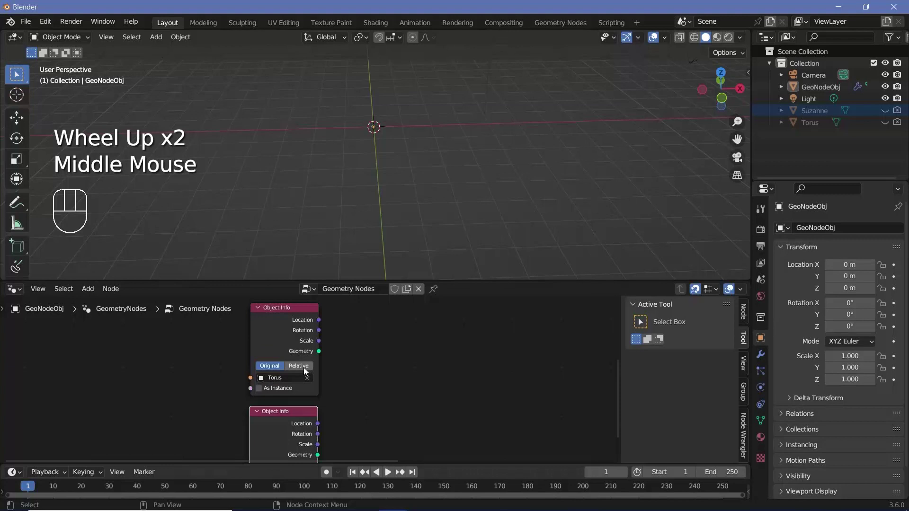
pyautogui.middleClick(307, 370)
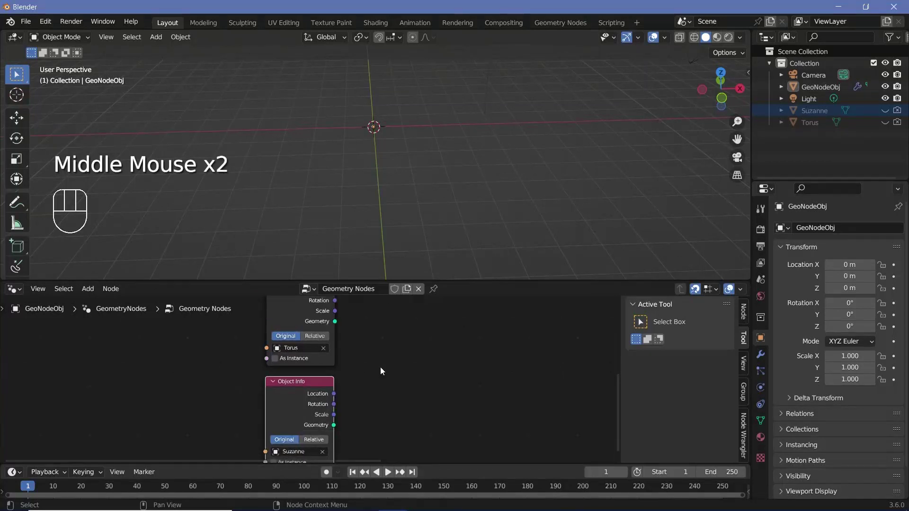
# Step: Set both Object Info nodes to Relative and unhide Torus and Suzanne in the scene
pyautogui.click(323, 340)
pyautogui.click(321, 441)
pyautogui.click(887, 121)
pyautogui.click(884, 110)
pyautogui.click(896, 112)
pyautogui.scroll(-3)
pyautogui.middleClick(384, 214)
# Step: Move Suzanne and the Torus apart sideways, leaving the Torus at X 3 m
pyautogui.click(153, 162)
pyautogui.press('g')
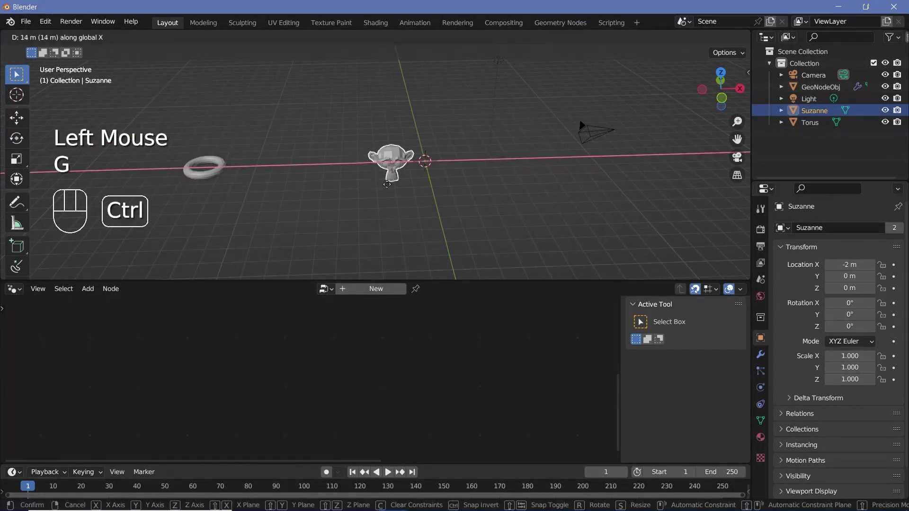
pyautogui.click(221, 175)
pyautogui.press('g')
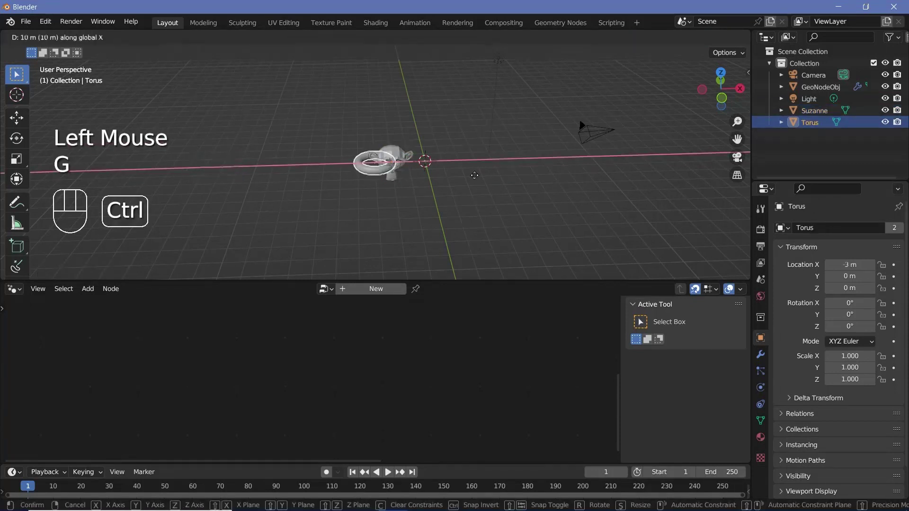
pyautogui.middleClick(687, 150)
pyautogui.scroll(3)
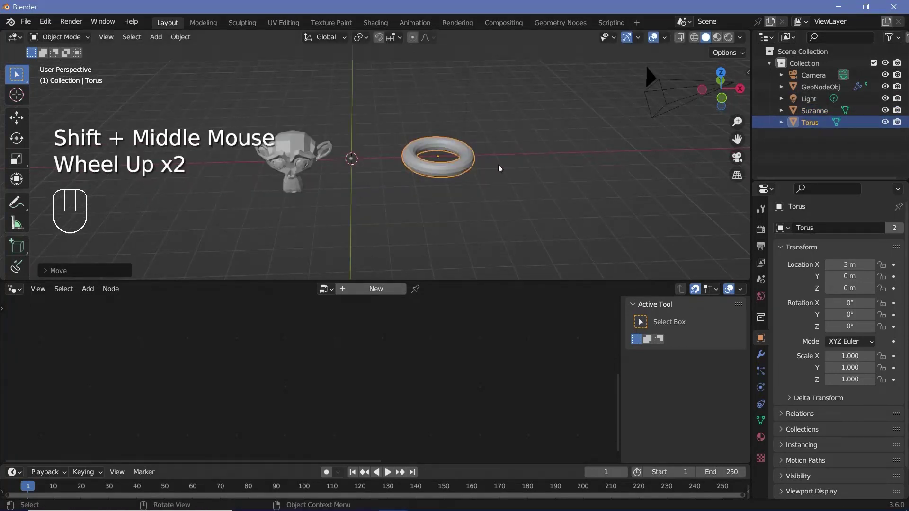
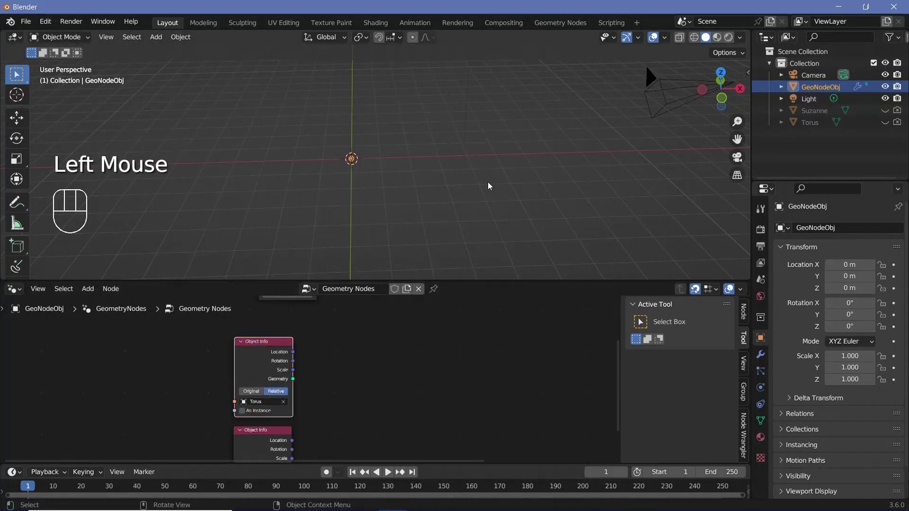
# Step: Add Distribute Points on Faces for the Torus, duplicate it for Suzanne, Torus density 200
pyautogui.scroll(-3)
pyautogui.middleClick(492, 185)
pyautogui.scroll(3)
pyautogui.press('shift+a')
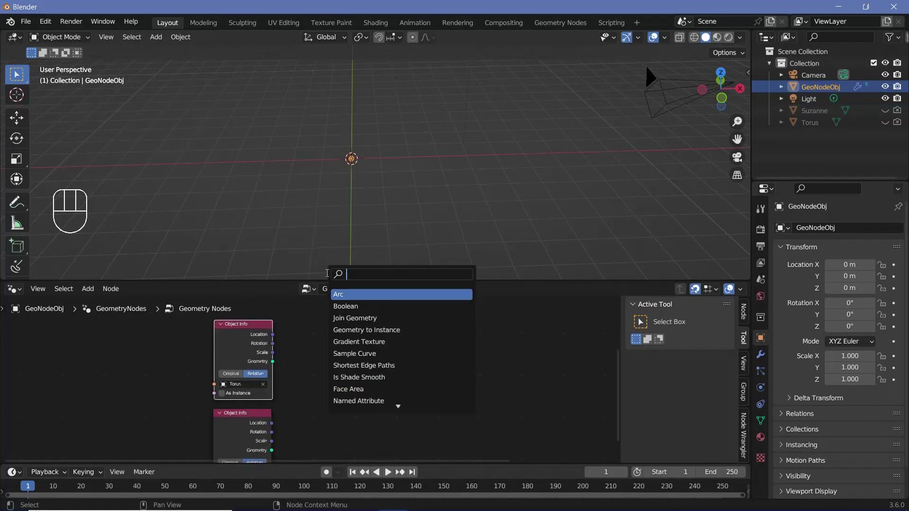
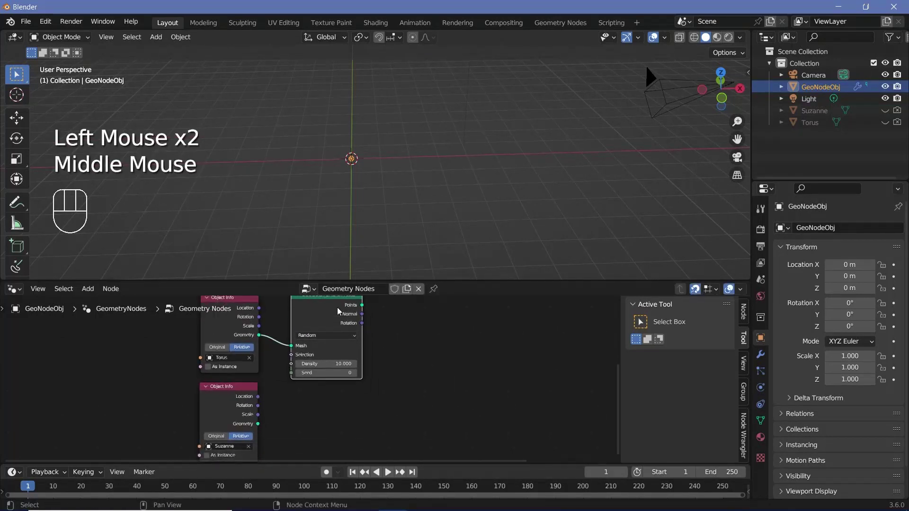
pyautogui.press('shift+d')
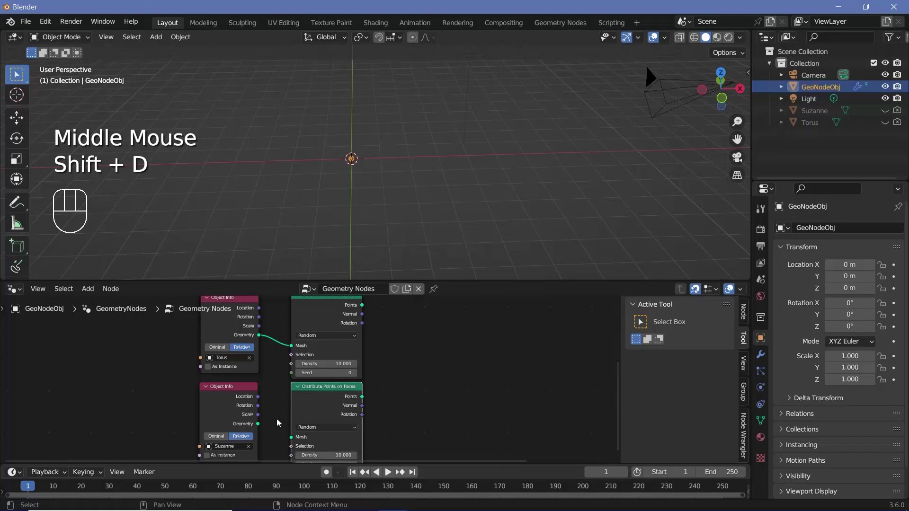
pyautogui.moveTo(265, 424); pyautogui.dragTo(275, 429)
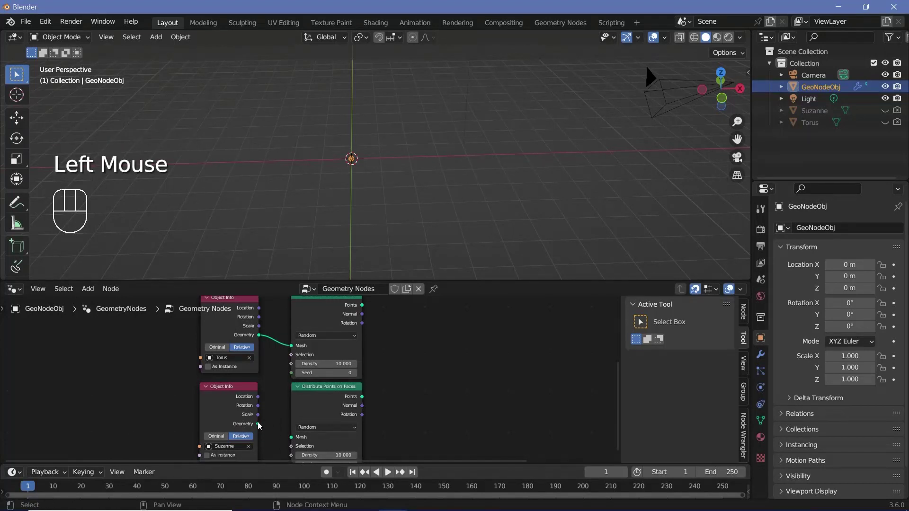
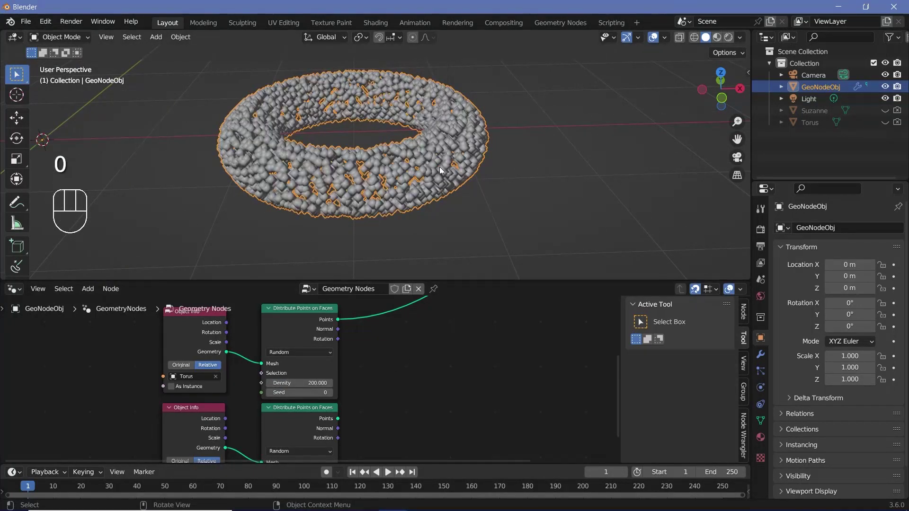
pyautogui.scroll(-3)
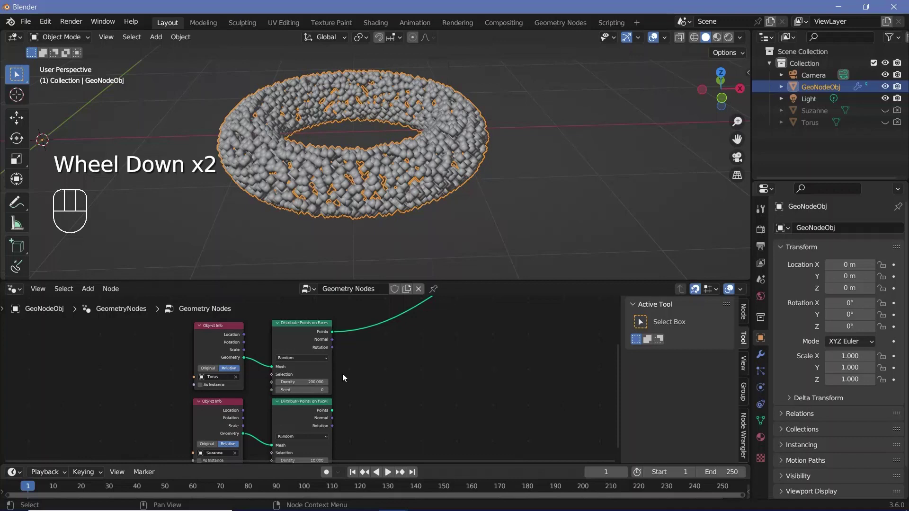
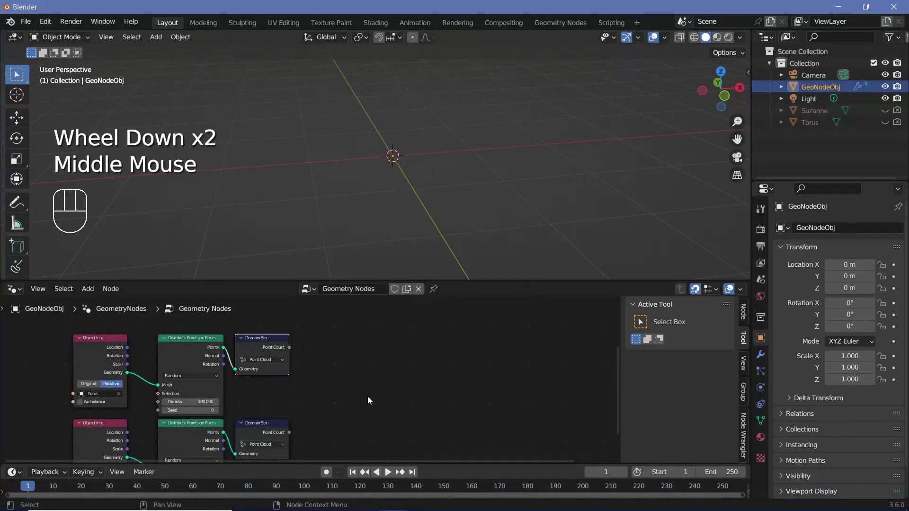
# Step: Add a Math node set to Maximum combining both Domain Size point counts into Points Count
pyautogui.press('shift+a')
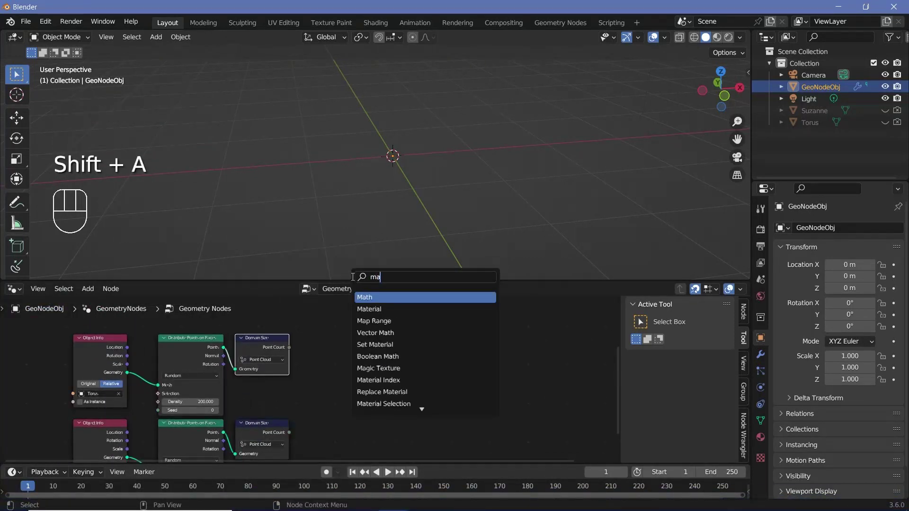
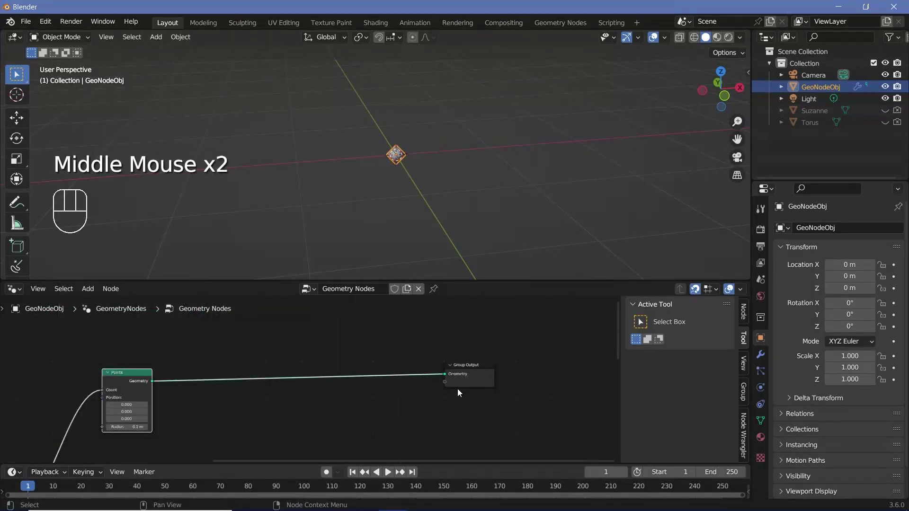
pyautogui.scroll(3)
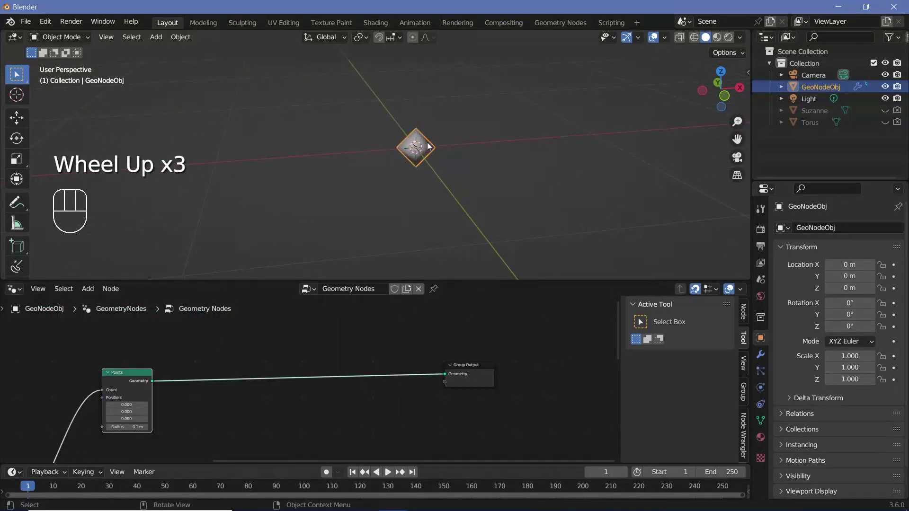
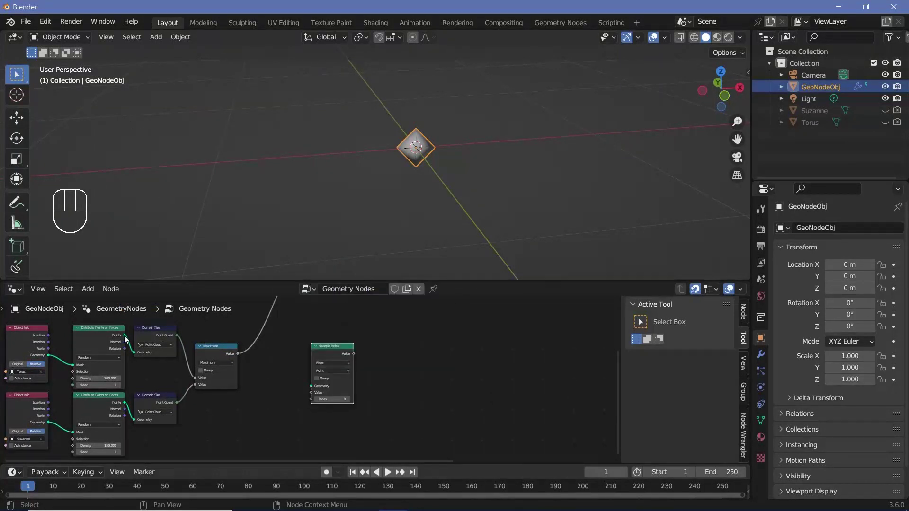
# Step: Wire torus points into Sample Index (Vector/Point) and feed its Value into Set Position
pyautogui.moveTo(128, 337); pyautogui.dragTo(363, 383)
pyautogui.middleClick(311, 386)
pyautogui.scroll(3)
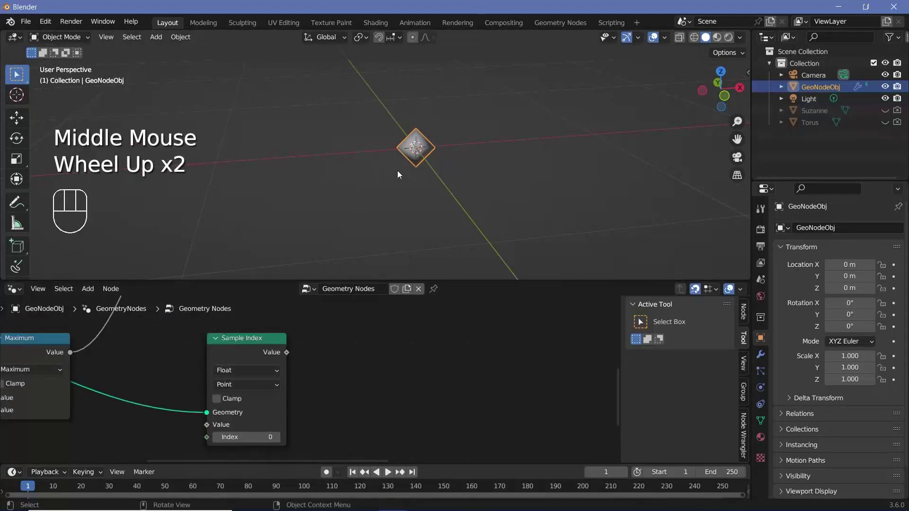
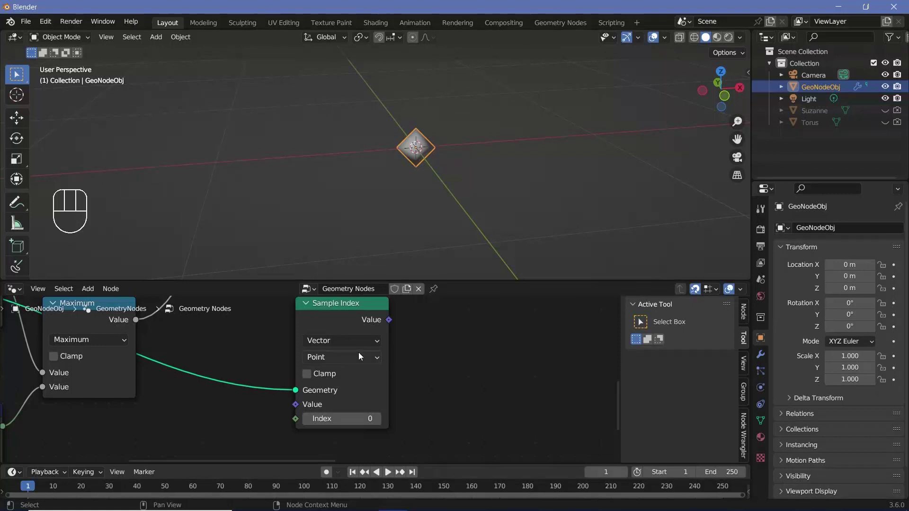
pyautogui.middleClick(374, 370)
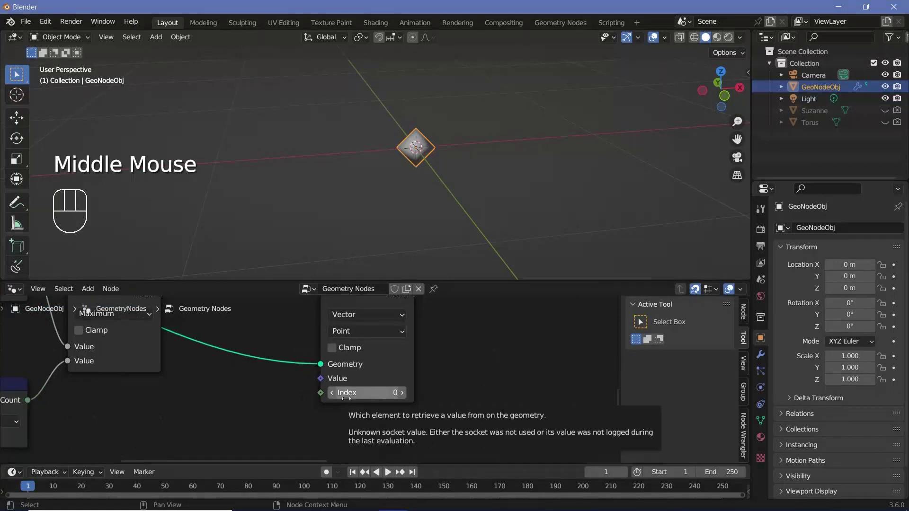
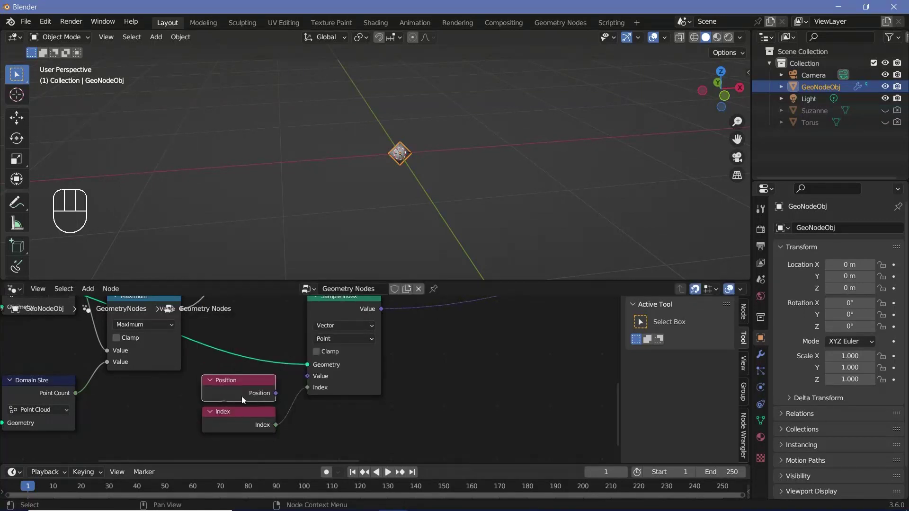
pyautogui.moveTo(284, 393); pyautogui.dragTo(262, 401)
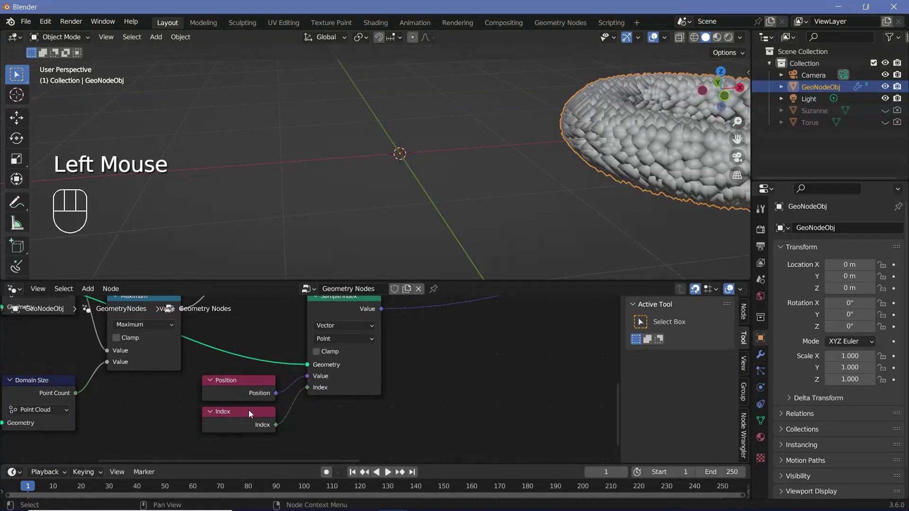
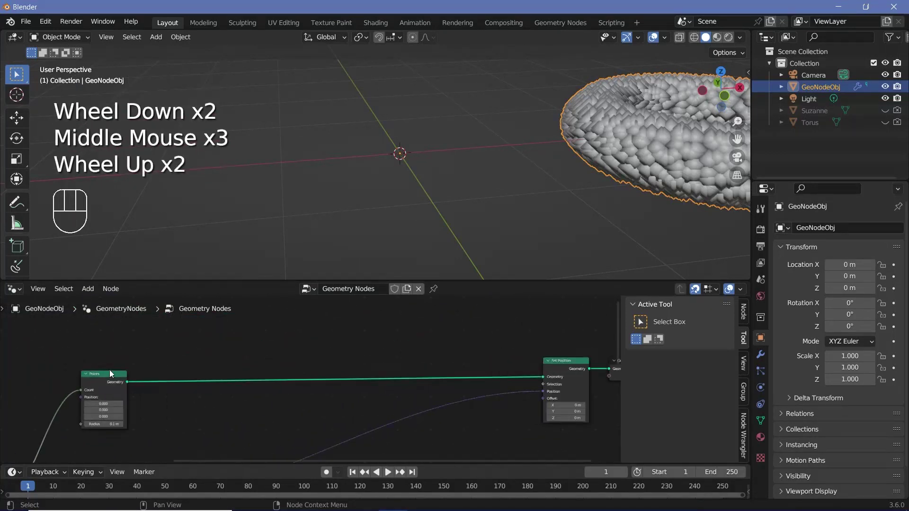
# Step: Duplicate the sampling for Suzanne's points and route it into Set Position
pyautogui.click(112, 371)
pyautogui.moveTo(575, 199); pyautogui.dragTo(355, 238)
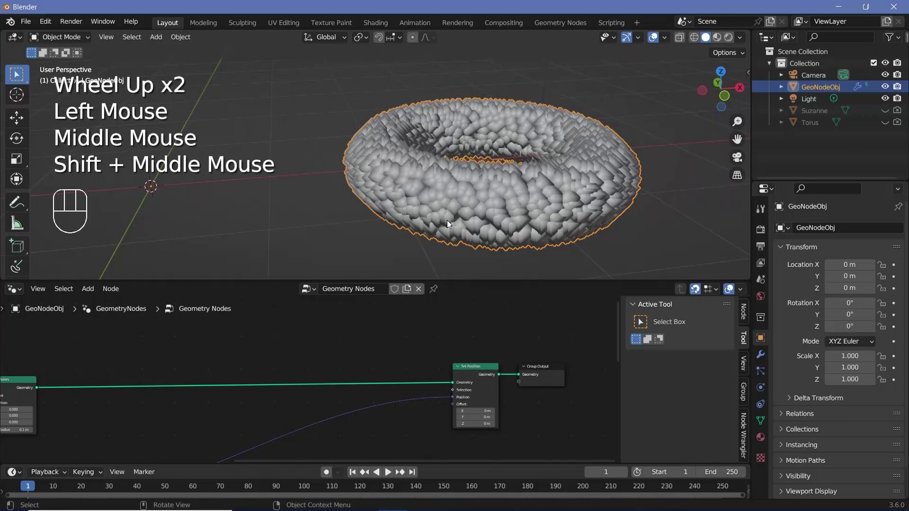
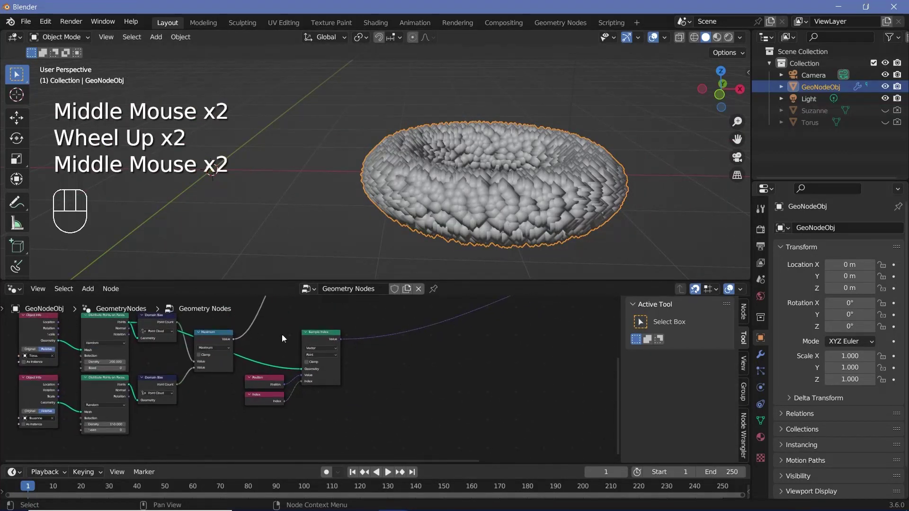
pyautogui.moveTo(308, 371); pyautogui.dragTo(391, 413)
pyautogui.middleClick(372, 365)
pyautogui.press('shift+d')
pyautogui.middleClick(296, 397)
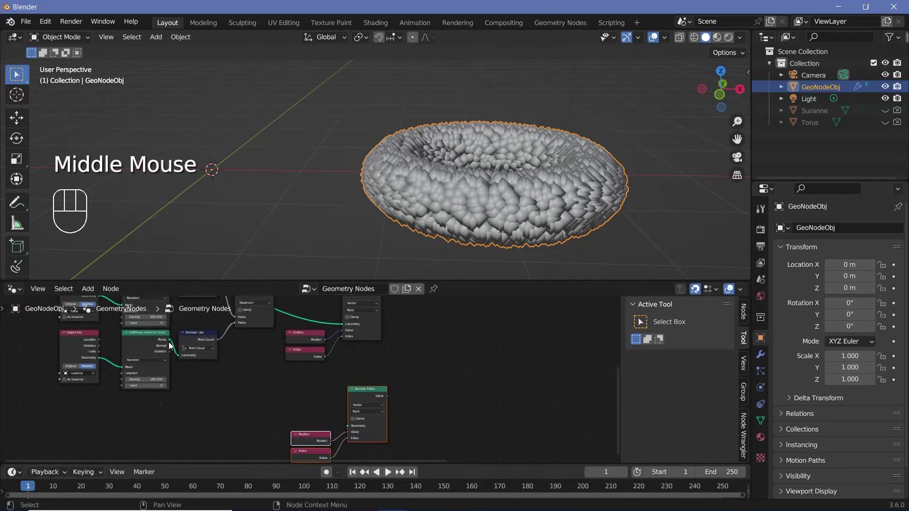
pyautogui.moveTo(172, 342); pyautogui.dragTo(430, 398)
# Step: Orbit the viewport to inspect the particle cloud now shaped as Suzanne's head
pyautogui.middleClick(369, 426)
pyautogui.scroll(-3)
pyautogui.moveTo(334, 415); pyautogui.dragTo(285, 197)
pyautogui.middleClick(287, 198)
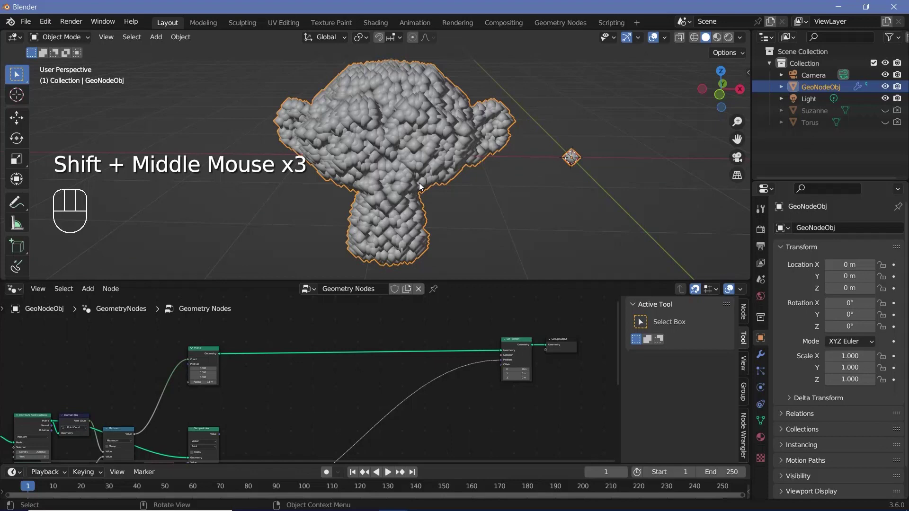
pyautogui.moveTo(524, 198); pyautogui.dragTo(456, 202)
pyautogui.scroll(3)
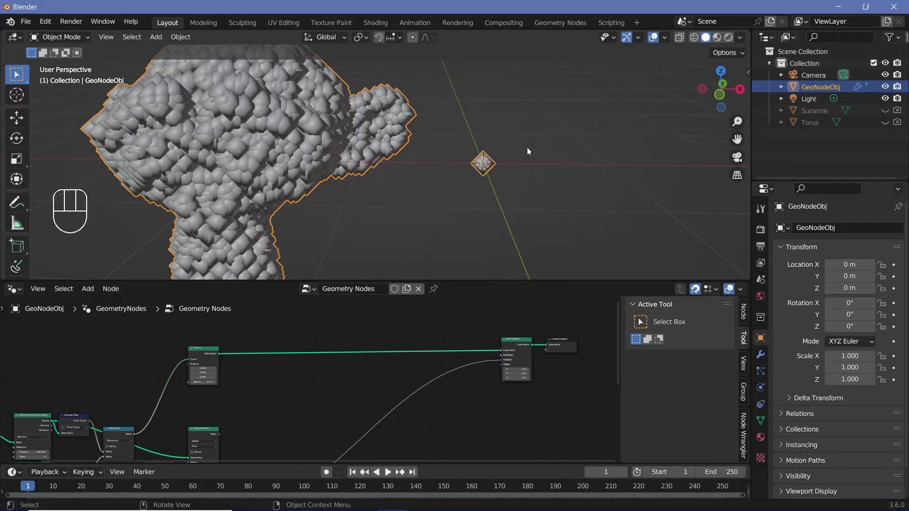
pyautogui.middleClick(513, 198)
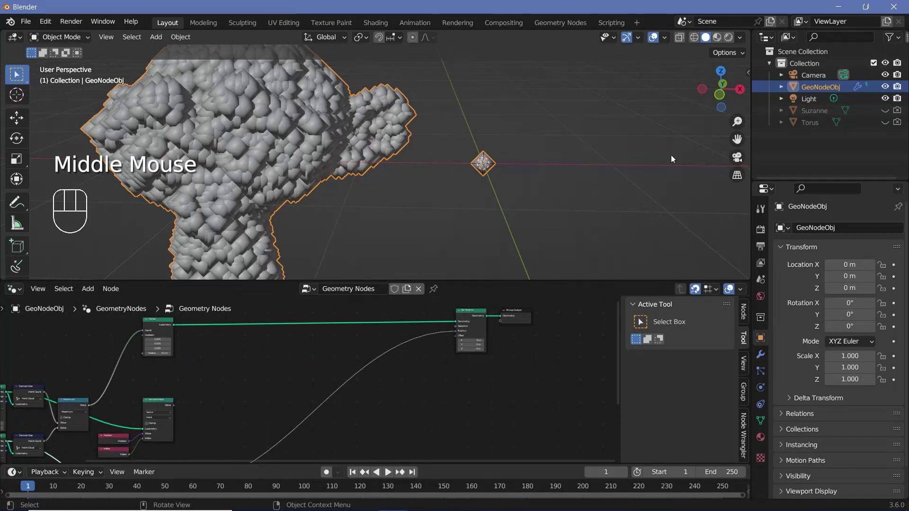
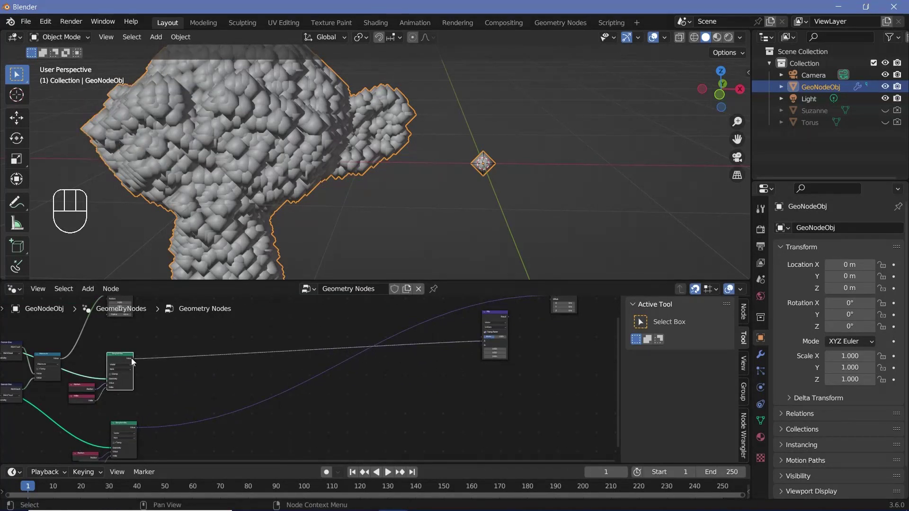
# Step: Insert a Mix node set to Vector blending both sampled positions into Set Position
pyautogui.middleClick(161, 411)
pyautogui.moveTo(149, 417); pyautogui.dragTo(493, 333)
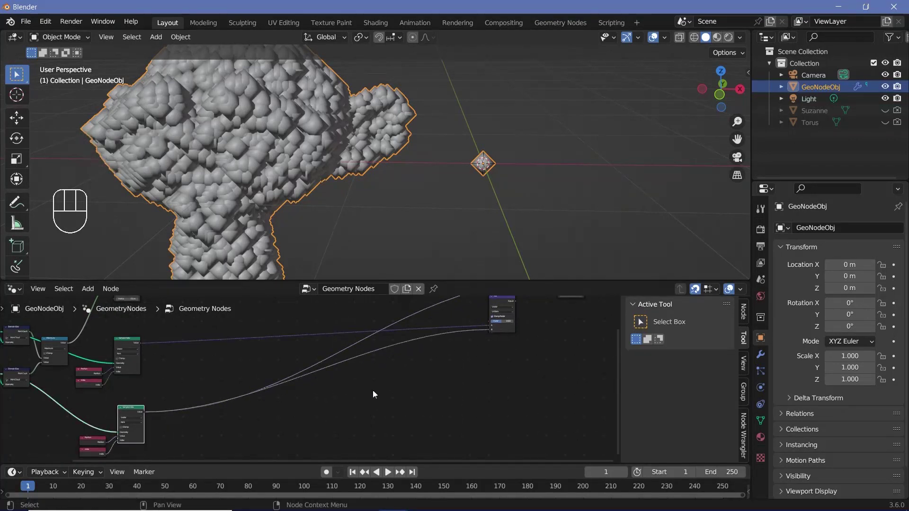
pyautogui.middleClick(457, 390)
pyautogui.scroll(3)
pyautogui.moveTo(460, 356); pyautogui.dragTo(462, 357)
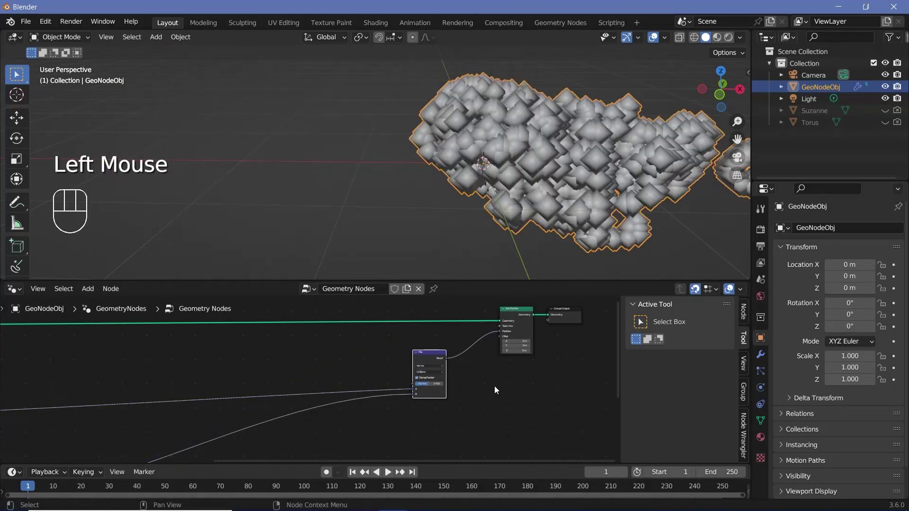
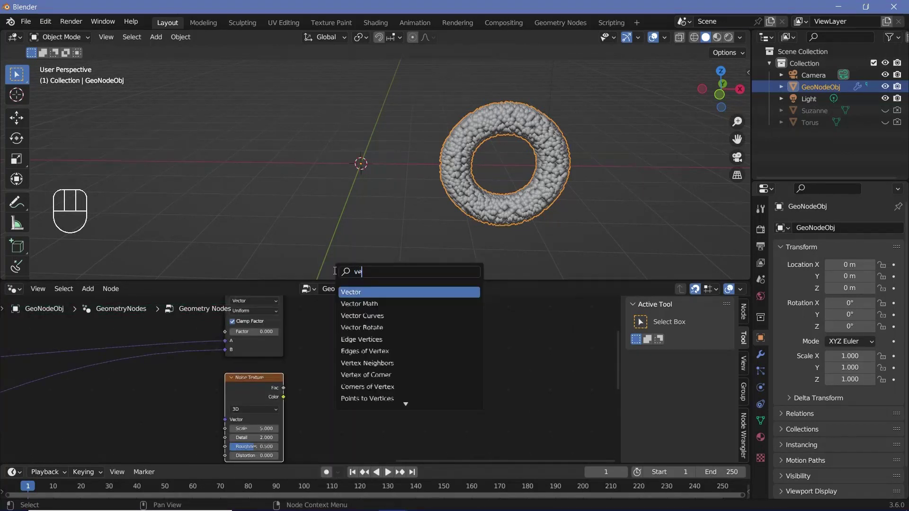
# Step: Place a Vector Math Subtract 0.5 after the Noise Texture colour
pyautogui.middleClick(299, 413)
pyautogui.moveTo(322, 339); pyautogui.dragTo(302, 384)
pyautogui.scroll(3)
pyautogui.click(283, 385)
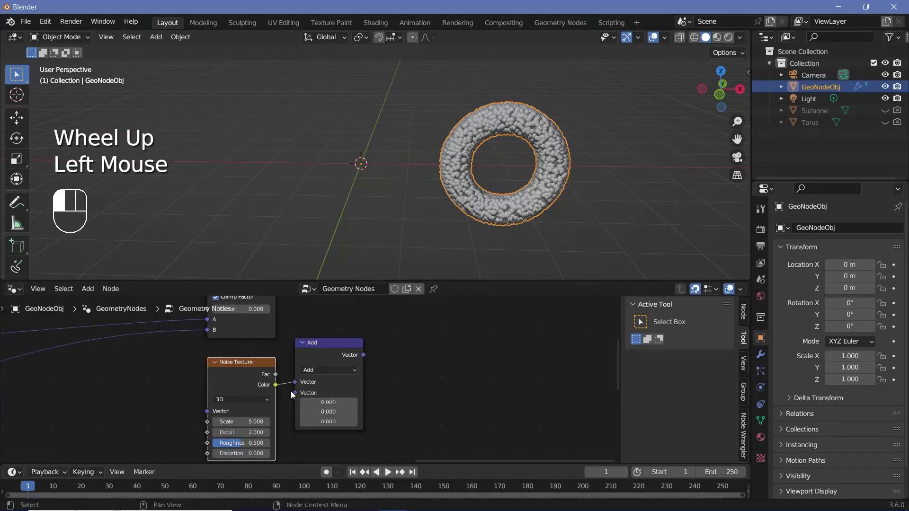
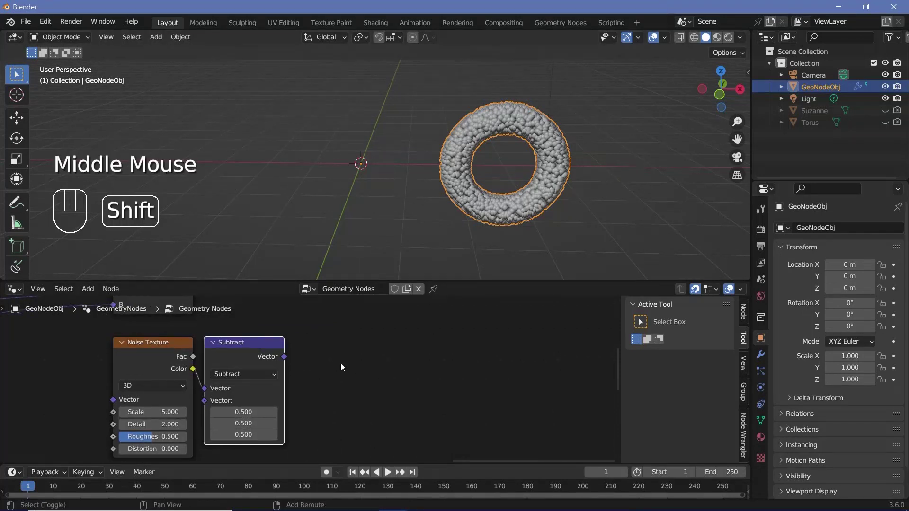
pyautogui.press('shift+a')
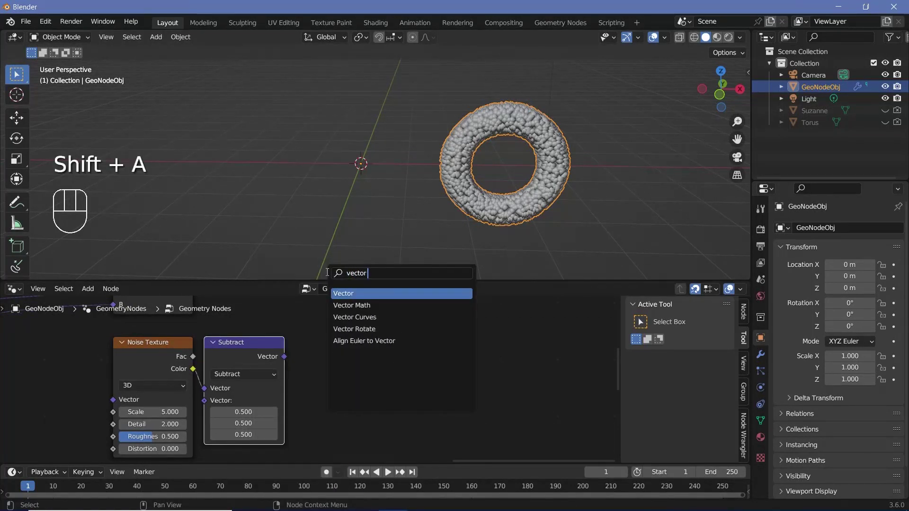
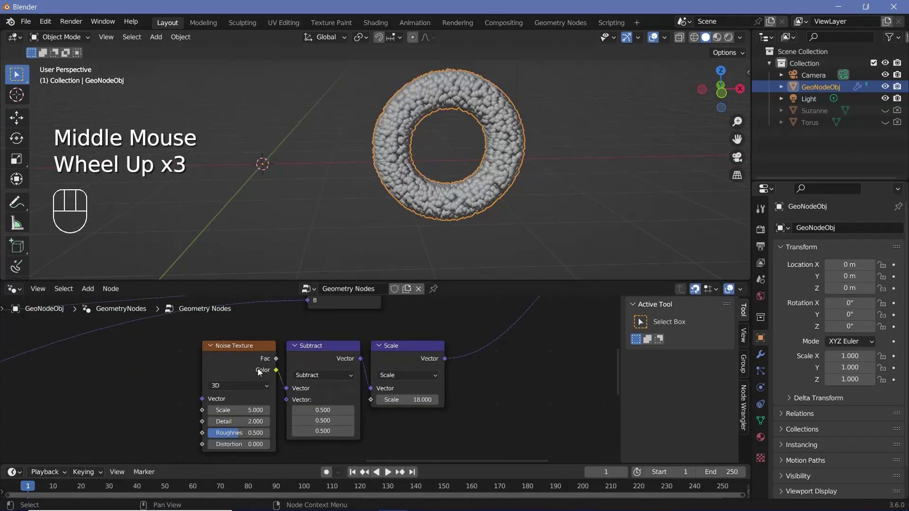
# Step: Add a Vector Math Scale of 18 after the subtract and feed it into the tree
pyautogui.click(240, 359)
pyautogui.moveTo(277, 348); pyautogui.dragTo(423, 356)
pyautogui.moveTo(422, 353); pyautogui.dragTo(317, 363)
pyautogui.middleClick(318, 365)
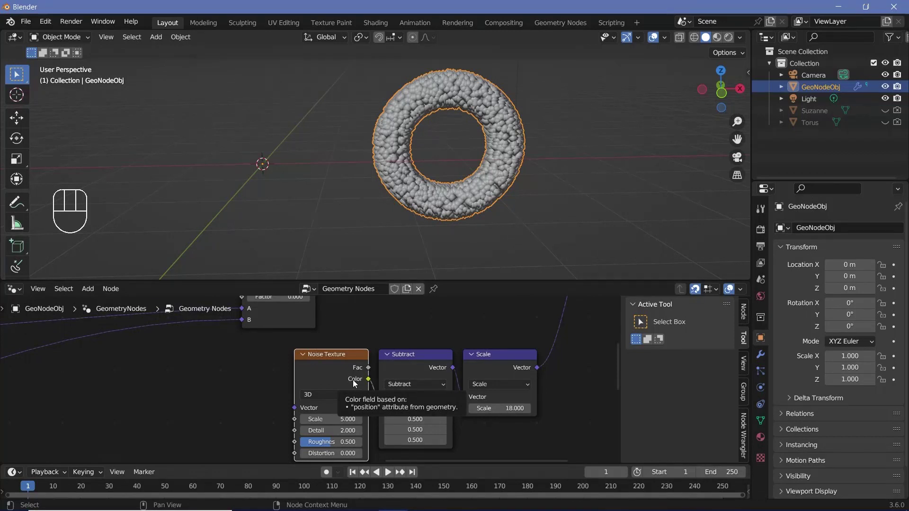
pyautogui.click(346, 380)
pyautogui.scroll(-3)
pyautogui.scroll(-3)
pyautogui.middleClick(148, 349)
pyautogui.click(131, 354)
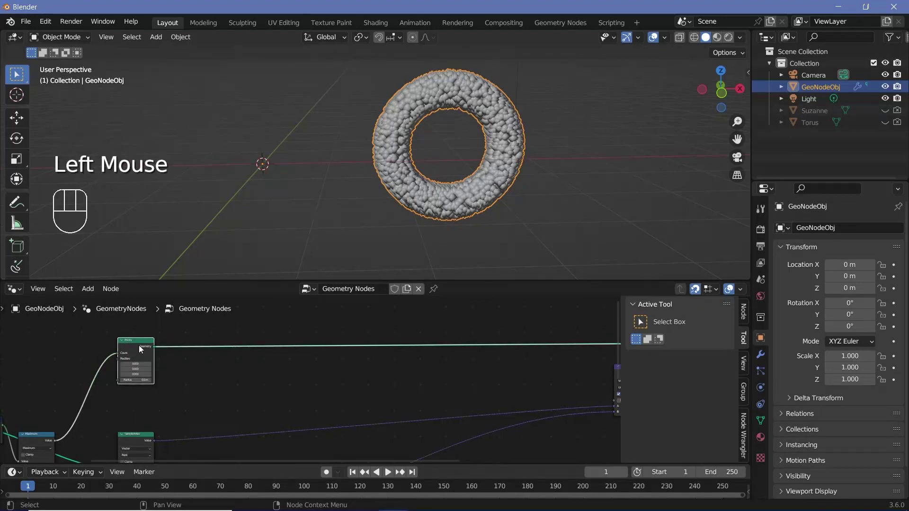
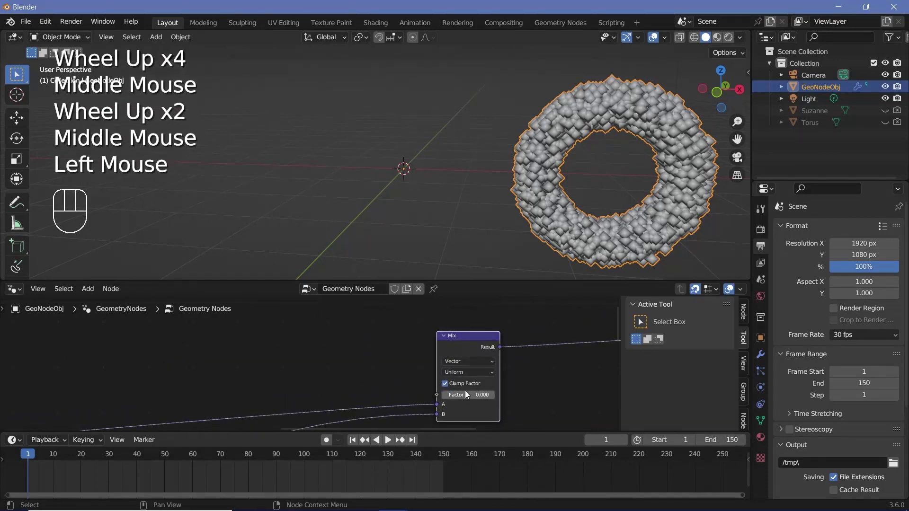
# Step: Keyframe the Mix factor 0 at frame 1 and 1 at frame 150
pyautogui.press('i')
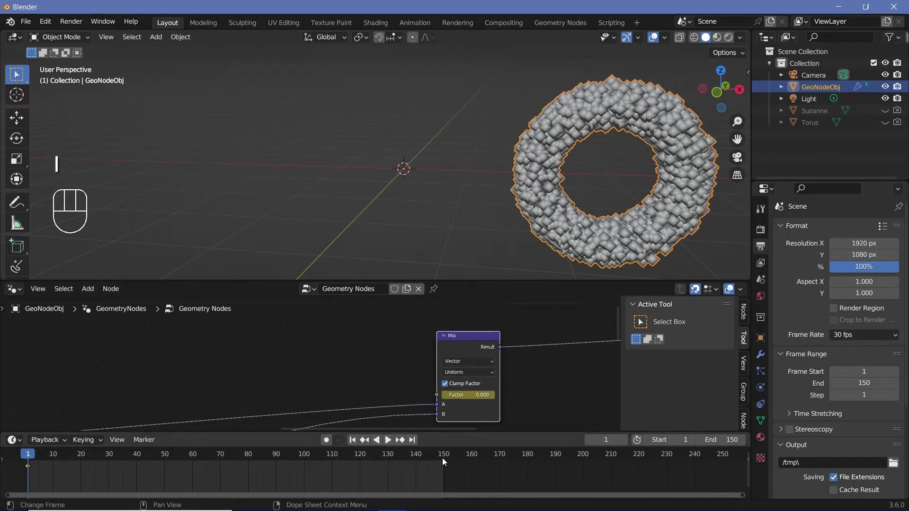
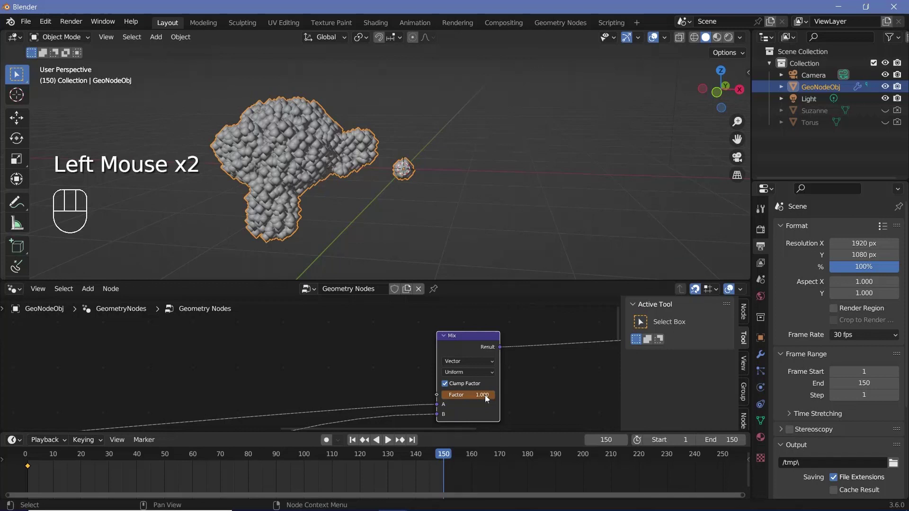
pyautogui.press('i')
pyautogui.middleClick(478, 394)
pyautogui.scroll(-3)
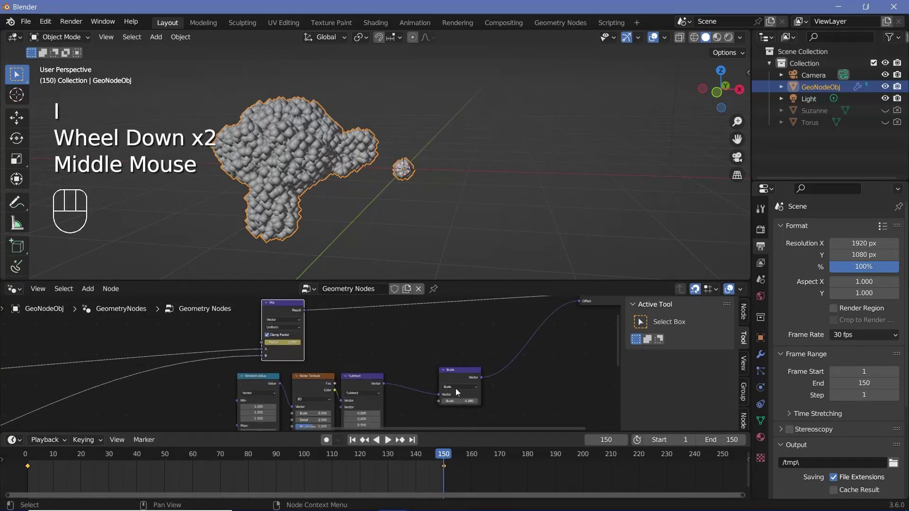
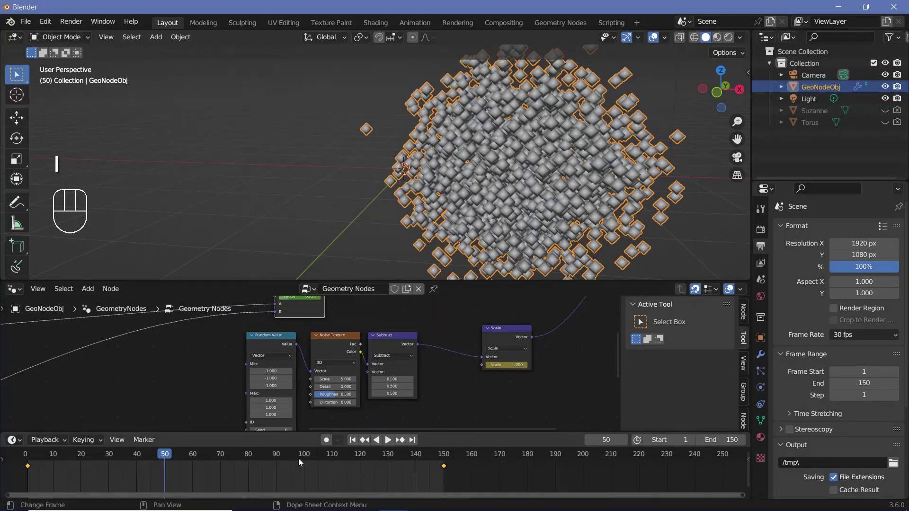
# Step: Keyframe the noise Scale strength mid-animation and play back the scattering torus
pyautogui.click(517, 343)
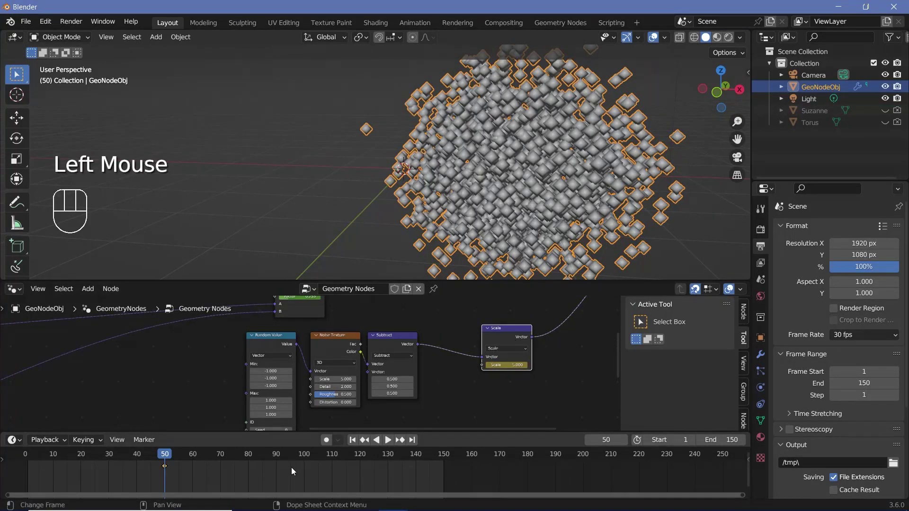
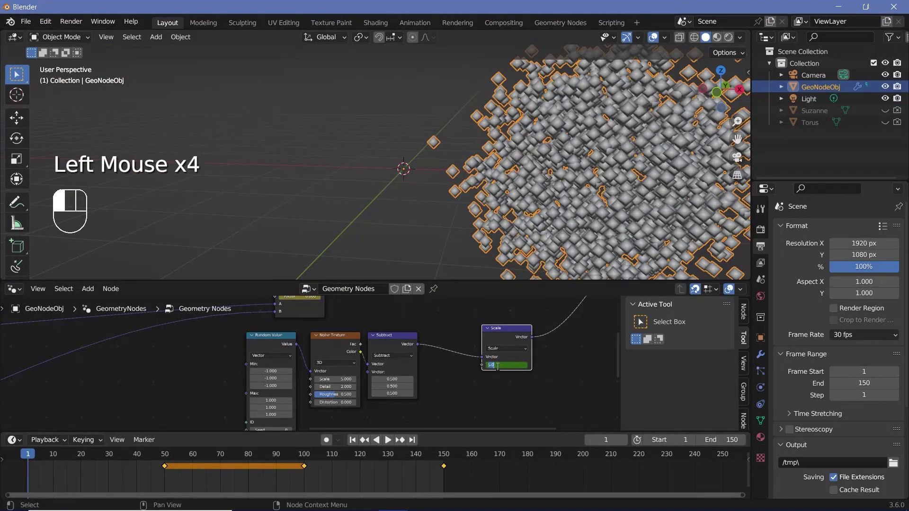
pyautogui.press('i')
pyautogui.press('space')
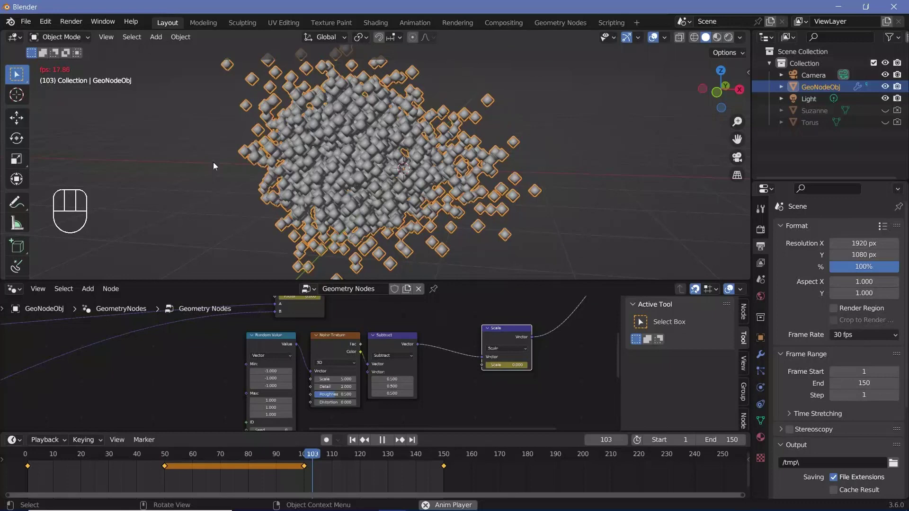
pyautogui.press('space')
pyautogui.moveTo(223, 455); pyautogui.dragTo(345, 274)
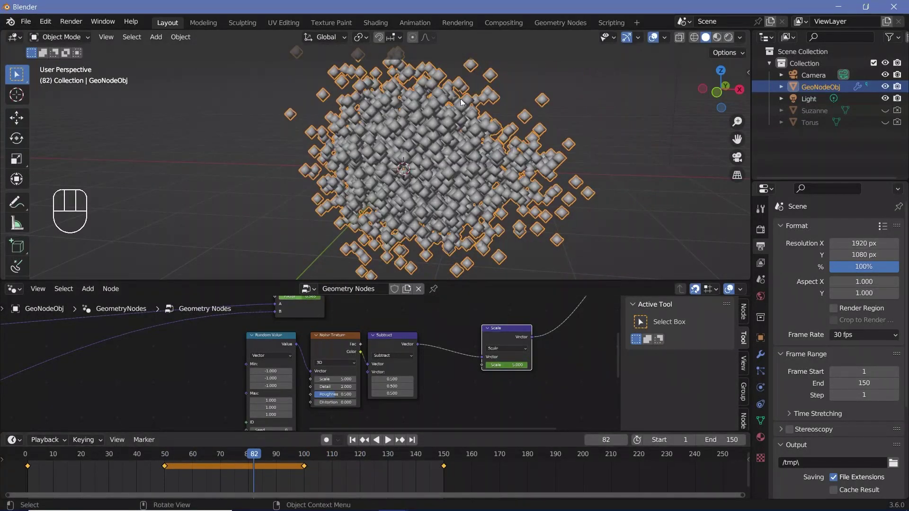
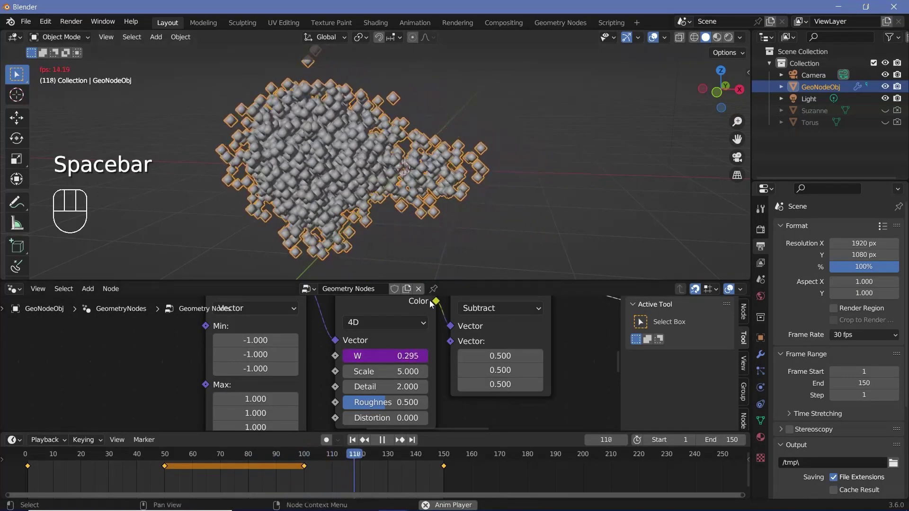
# Step: Play and scrub the morph repeatedly with the animated 4D noise W drifting
pyautogui.press('space')
pyautogui.click(174, 460)
pyautogui.press('space')
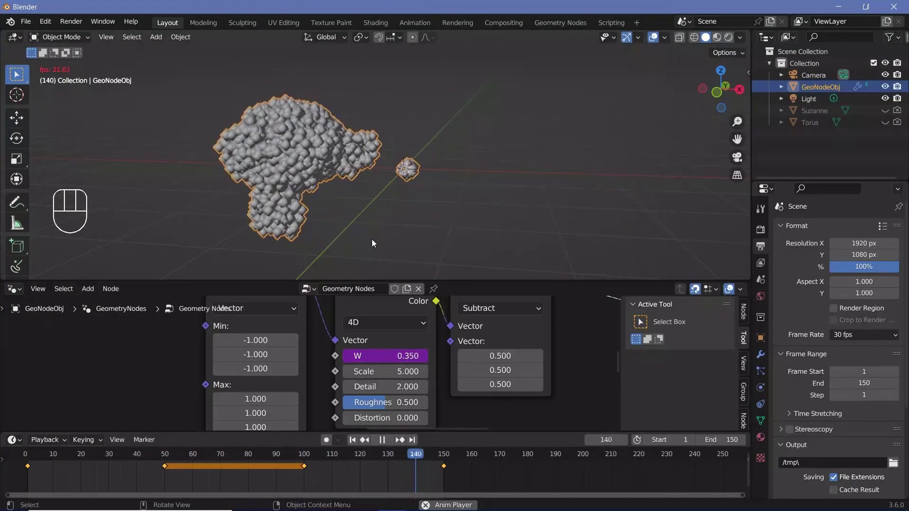
pyautogui.press('space')
pyautogui.press('space')
pyautogui.press('space')
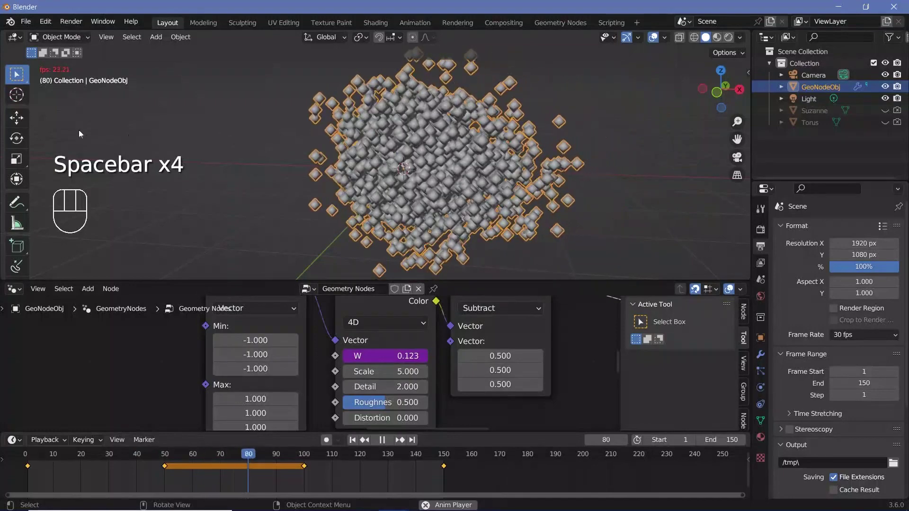
pyautogui.press('space')
# Step: Orbit around the collapsing cluster and stop playback at frame 147
pyautogui.moveTo(49, 444); pyautogui.dragTo(426, 212)
pyautogui.press('space')
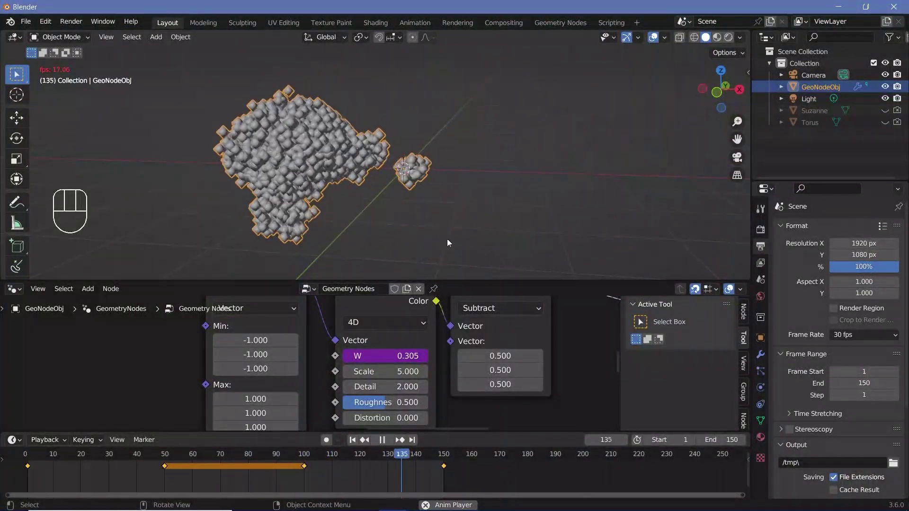
pyautogui.press('space')
pyautogui.middleClick(415, 163)
pyautogui.scroll(3)
pyautogui.press('space')
pyautogui.press('space')
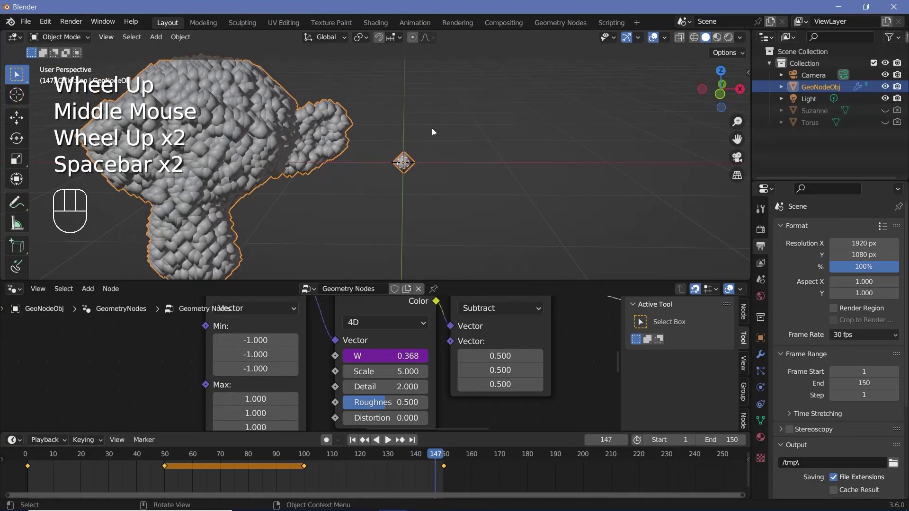
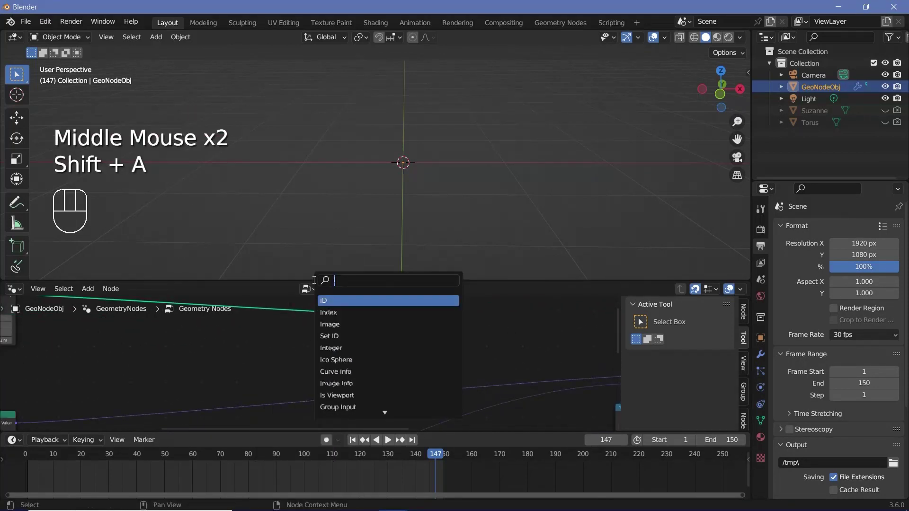
# Step: Navigate the node tree and browse the Add Node search, dismissing it without adding anything
pyautogui.moveTo(345, 356); pyautogui.dragTo(241, 359)
pyautogui.scroll(-3)
pyautogui.middleClick(235, 367)
pyautogui.middleClick(202, 352)
pyautogui.scroll(3)
pyautogui.click(195, 356)
pyautogui.middleClick(192, 357)
pyautogui.click(189, 323)
pyautogui.click(181, 396)
pyautogui.middleClick(181, 396)
pyautogui.scroll(-3)
pyautogui.press('shift+a')
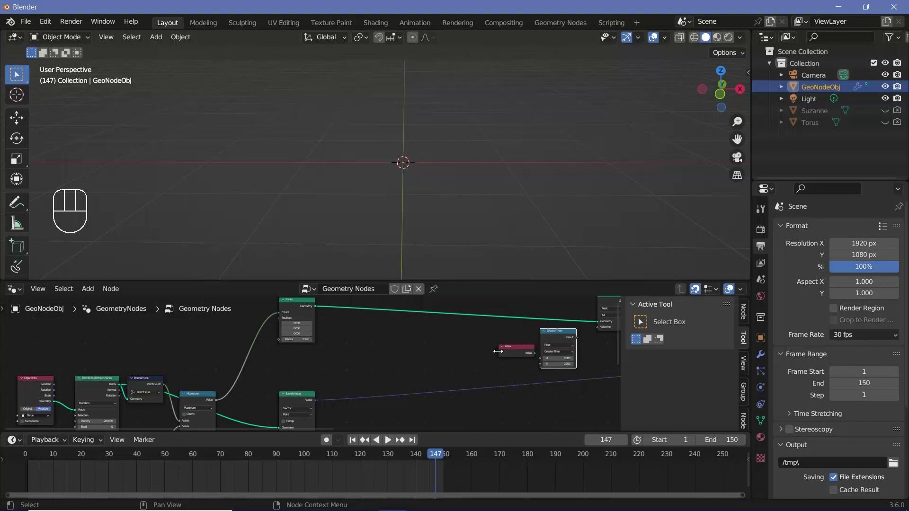
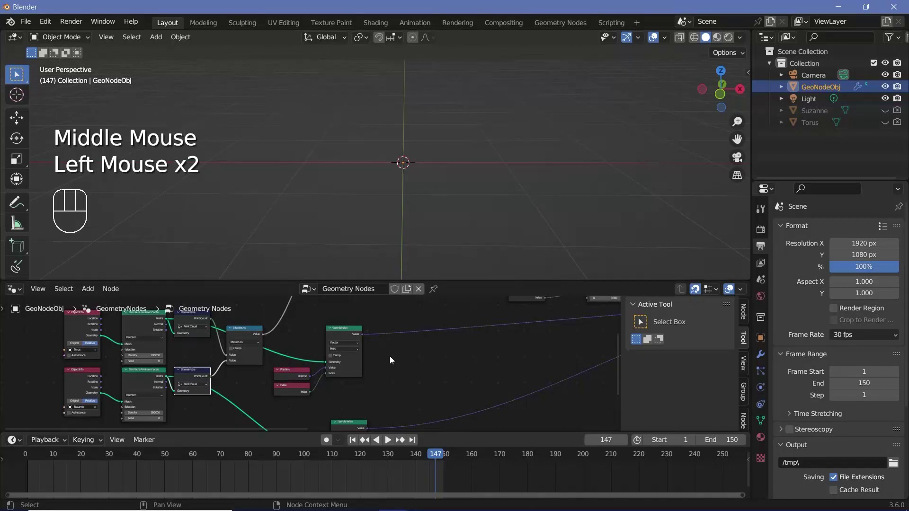
pyautogui.middleClick(410, 356)
pyautogui.press('shift+a')
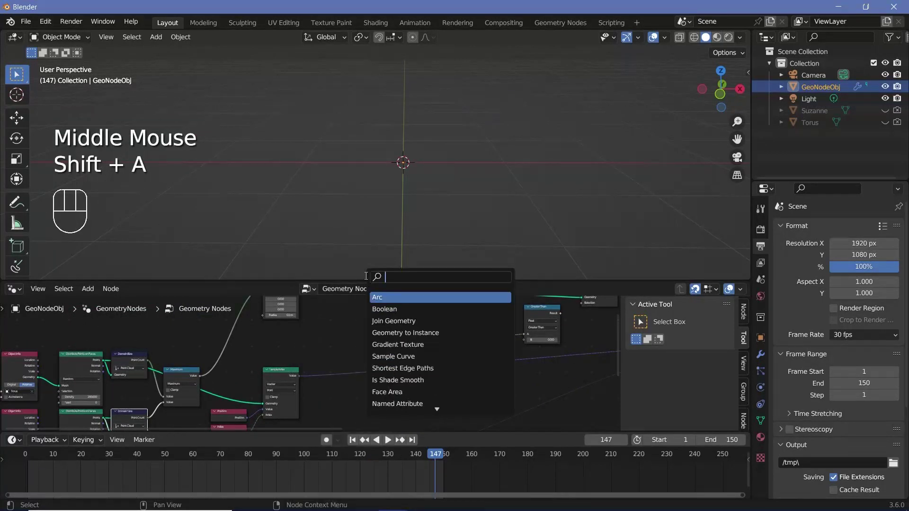
pyautogui.rightClick(296, 369)
# Step: Wire the Minimum node's Value into input B of the Greater Than comparison against Index
pyautogui.scroll(-3)
pyautogui.scroll(-3)
pyautogui.moveTo(334, 360); pyautogui.dragTo(420, 390)
pyautogui.middleClick(400, 391)
pyautogui.scroll(-3)
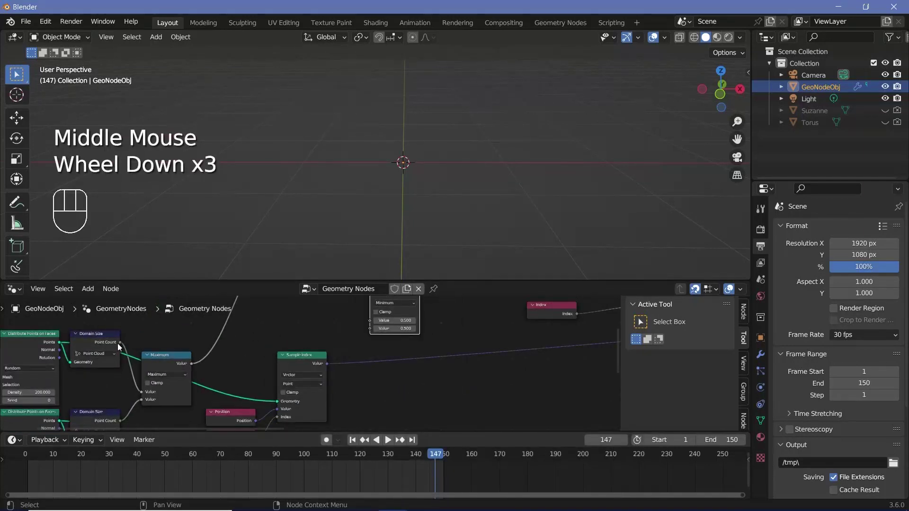
pyautogui.moveTo(242, 330); pyautogui.dragTo(273, 379)
pyautogui.middleClick(271, 381)
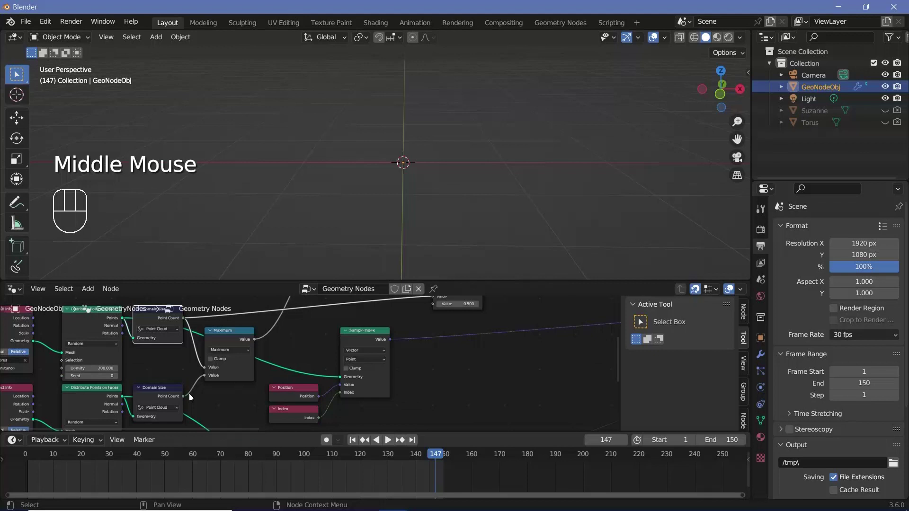
pyautogui.moveTo(193, 398); pyautogui.dragTo(460, 333)
pyautogui.middleClick(520, 324)
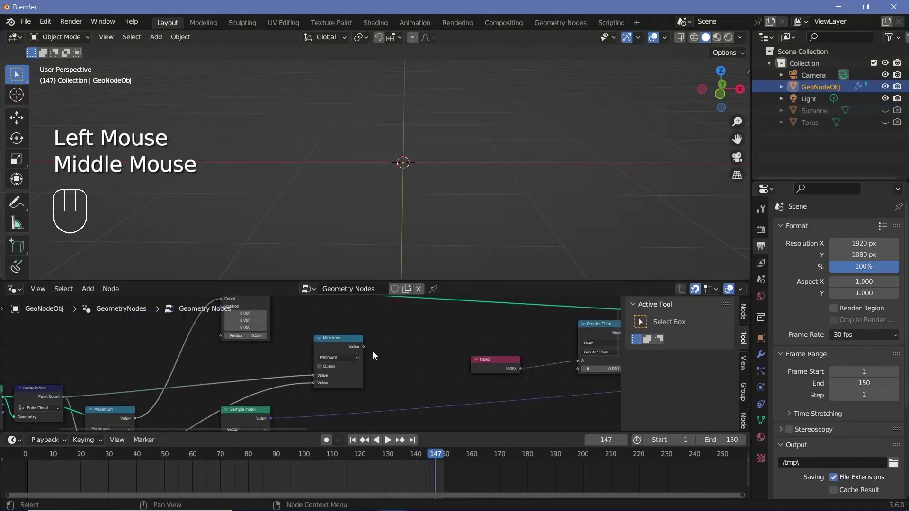
pyautogui.click(368, 346)
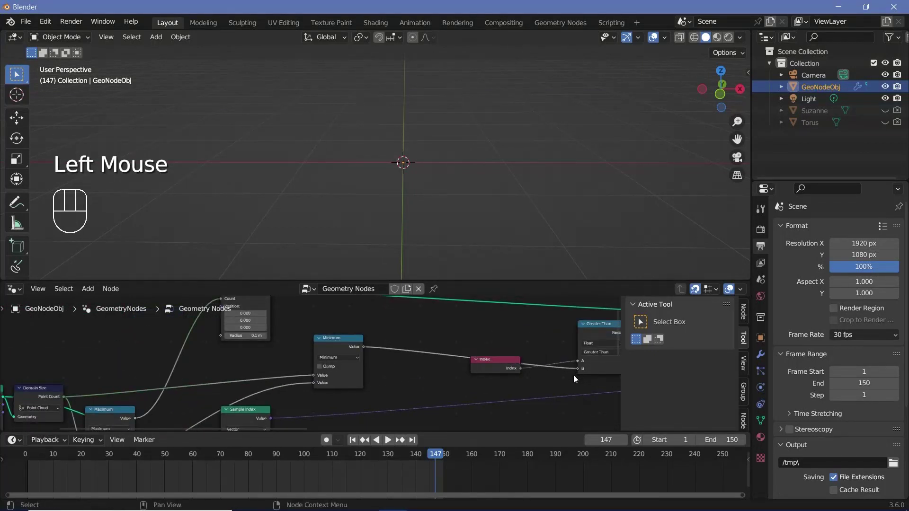
# Step: Review the link from the comparison into Delete Geometry's Selection
pyautogui.middleClick(576, 378)
pyautogui.moveTo(407, 367); pyautogui.dragTo(437, 357)
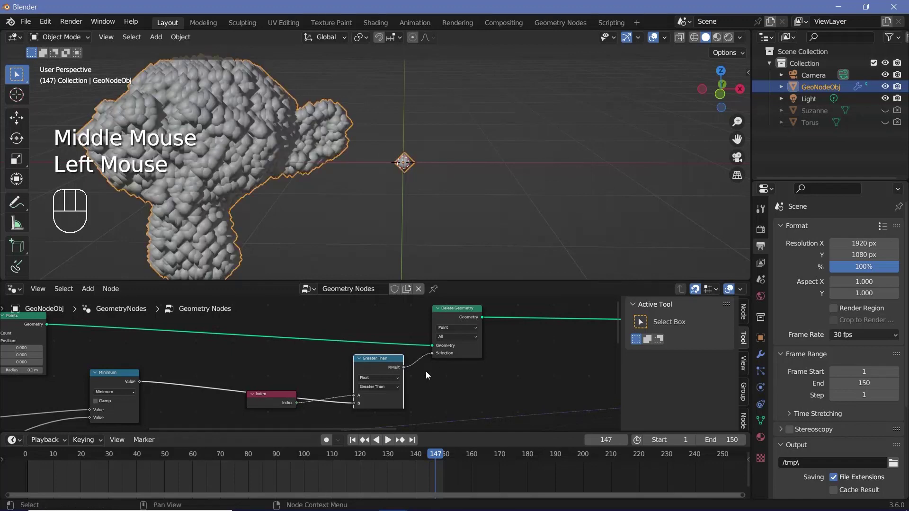
pyautogui.moveTo(374, 463); pyautogui.dragTo(428, 480)
pyautogui.middleClick(429, 480)
pyautogui.scroll(3)
pyautogui.middleClick(312, 402)
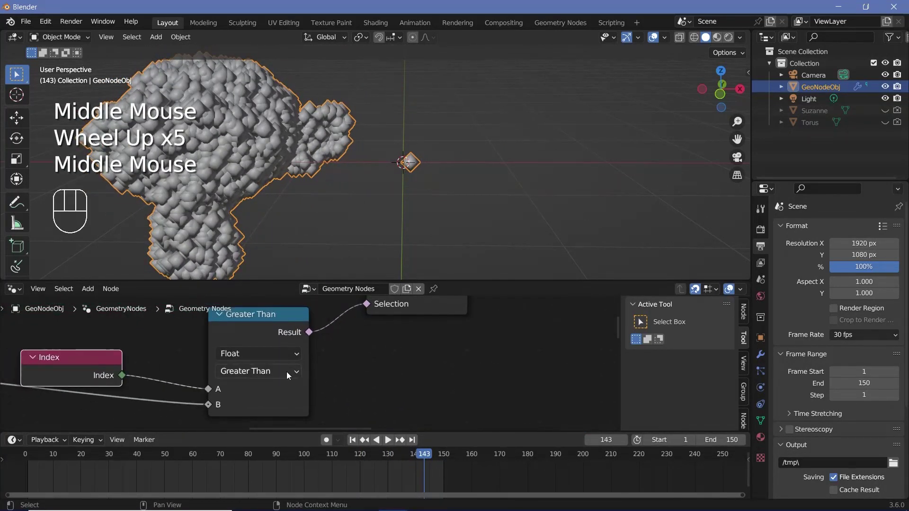
# Step: Switch the comparison to Greater Than or Equal and play the animation to check the deletion
pyautogui.moveTo(290, 375); pyautogui.dragTo(262, 439)
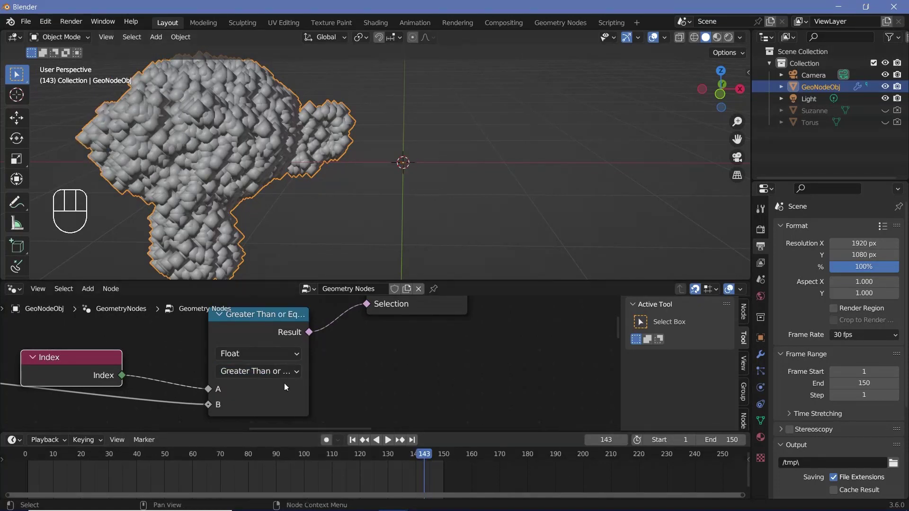
pyautogui.moveTo(414, 461); pyautogui.dragTo(547, 161)
pyautogui.scroll(-3)
pyautogui.press('space')
pyautogui.press('space')
pyautogui.click(363, 224)
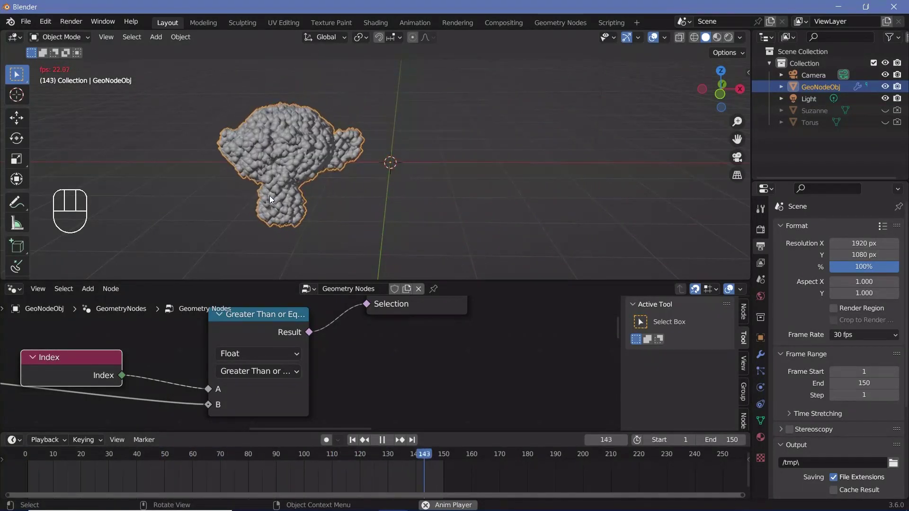
pyautogui.press('space')
# Step: Return to frame 0 and zoom in on the missing wedge of the particle torus
pyautogui.click(26, 461)
pyautogui.moveTo(590, 179); pyautogui.dragTo(602, 169)
pyautogui.moveTo(604, 170); pyautogui.dragTo(446, 176)
pyautogui.scroll(3)
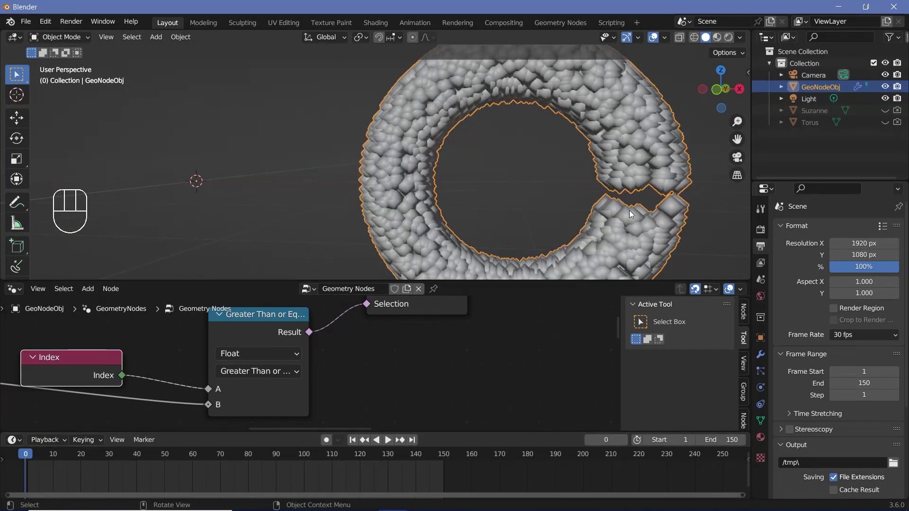
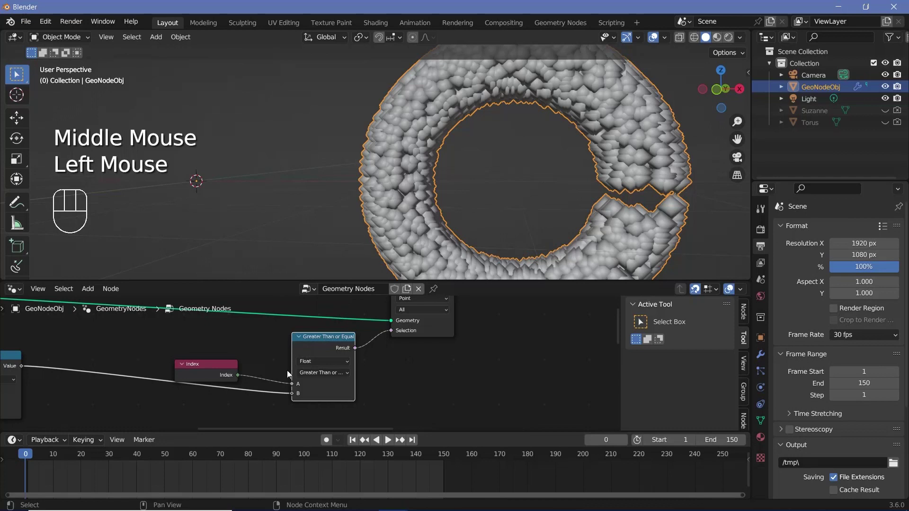
pyautogui.middleClick(300, 396)
pyautogui.click(332, 390)
# Step: Insert a Mix (Float) before the comparison and keyframe its Factor at frames 50 and 100
pyautogui.moveTo(119, 349); pyautogui.dragTo(332, 373)
pyautogui.middleClick(312, 375)
pyautogui.click(147, 350)
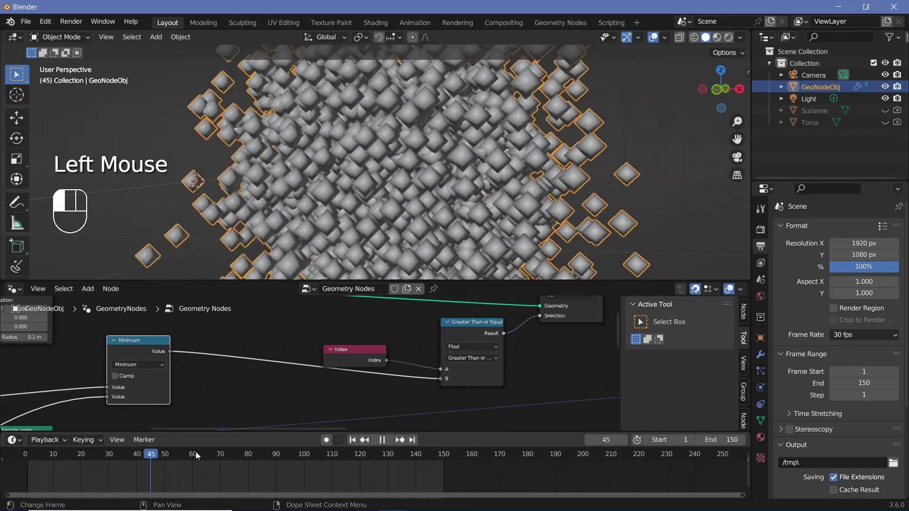
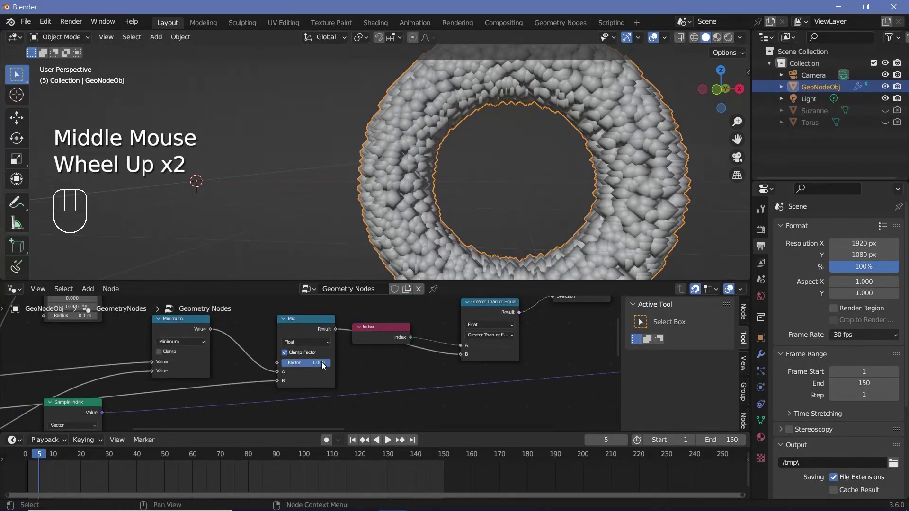
pyautogui.moveTo(324, 363); pyautogui.dragTo(814, 151)
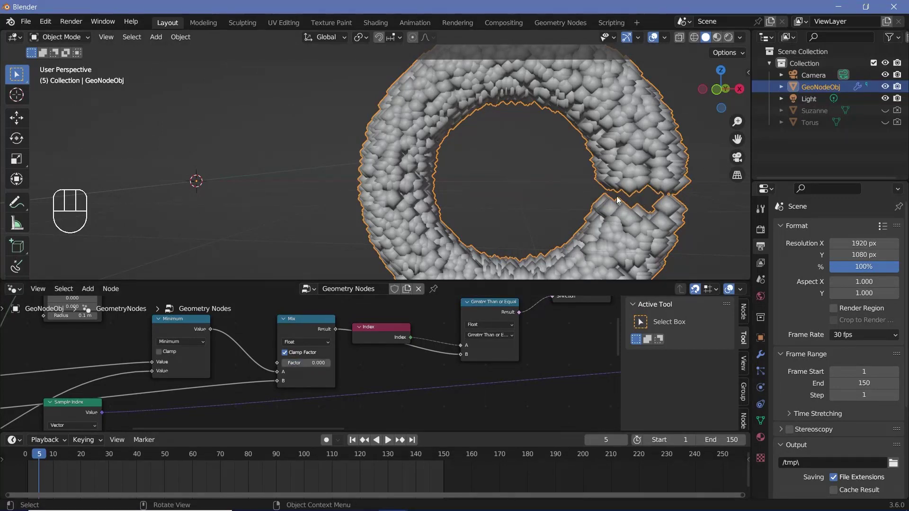
pyautogui.moveTo(167, 461); pyautogui.dragTo(168, 464)
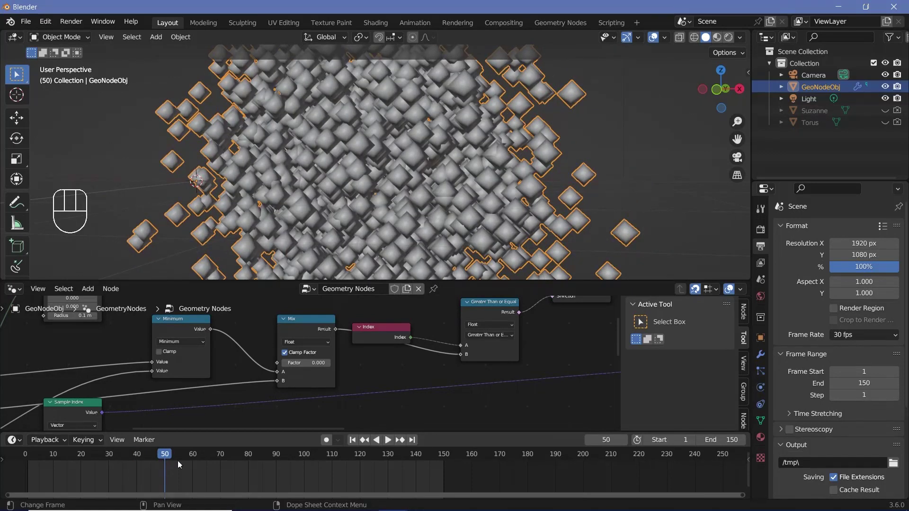
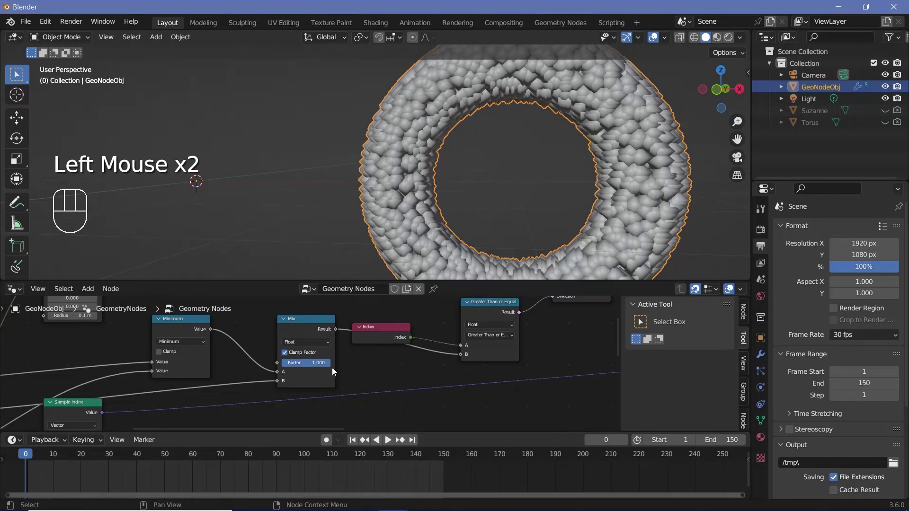
pyautogui.click(171, 459)
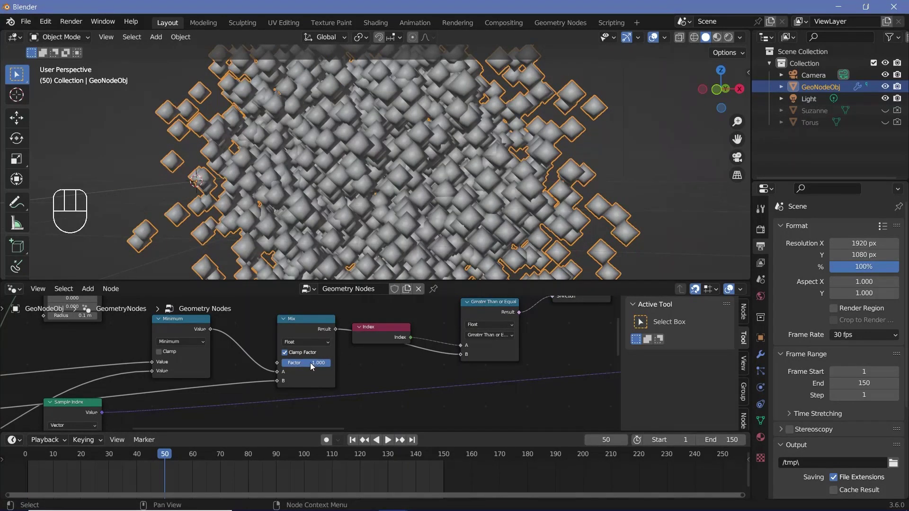
pyautogui.press('i')
pyautogui.click(315, 328)
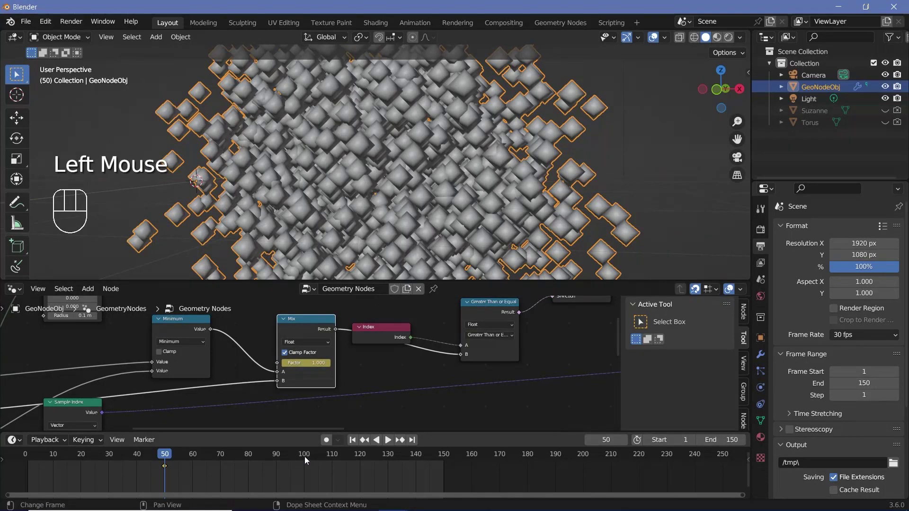
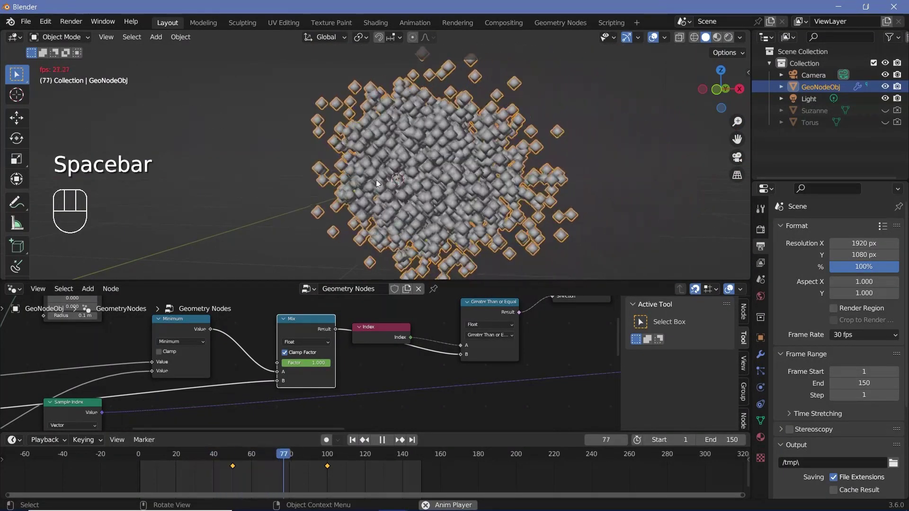
# Step: Play the reveal through and inspect the Suzanne-shaped cloud at the last frame, 150
pyautogui.press('space')
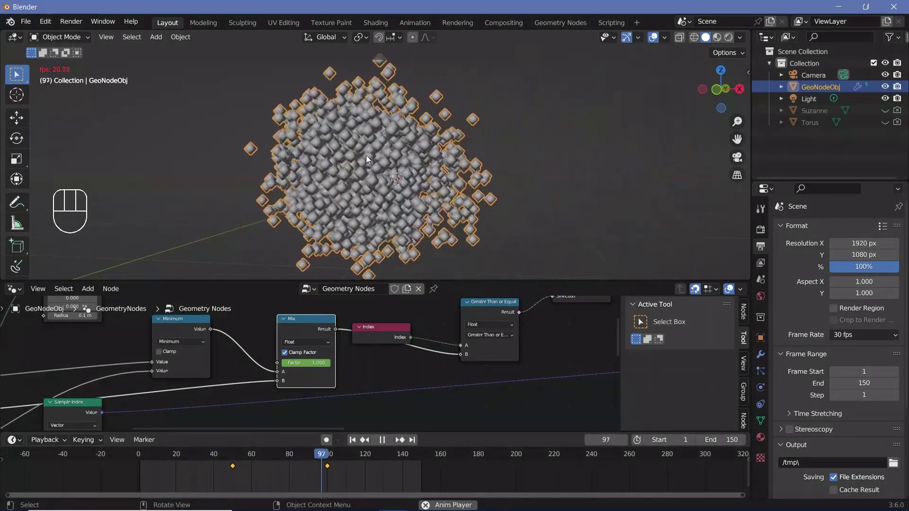
pyautogui.press('space')
pyautogui.press('space')
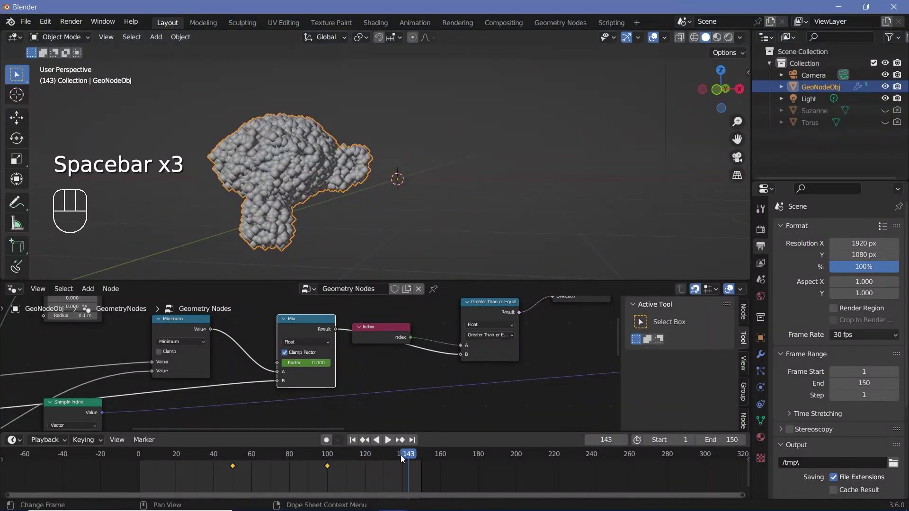
pyautogui.moveTo(415, 458); pyautogui.dragTo(622, 142)
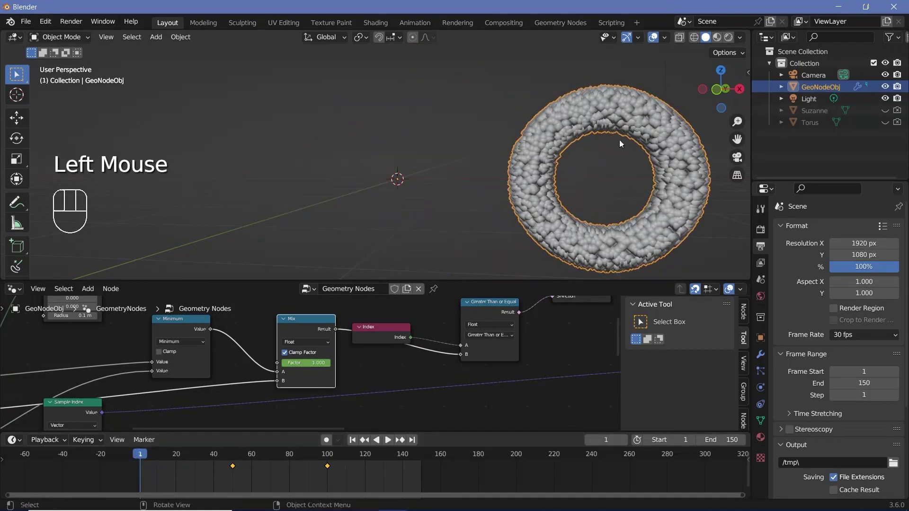
pyautogui.moveTo(274, 466); pyautogui.dragTo(389, 385)
pyautogui.moveTo(373, 262); pyautogui.dragTo(419, 184)
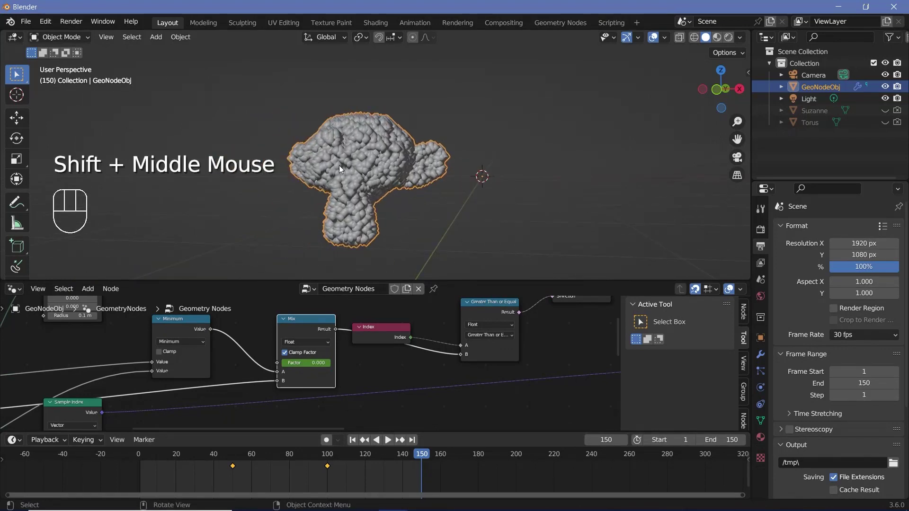
pyautogui.scroll(-3)
pyautogui.middleClick(188, 360)
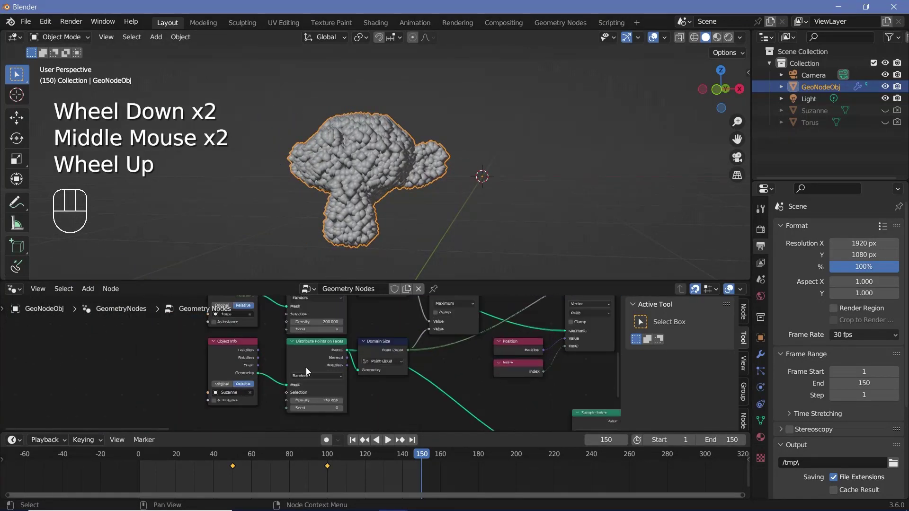
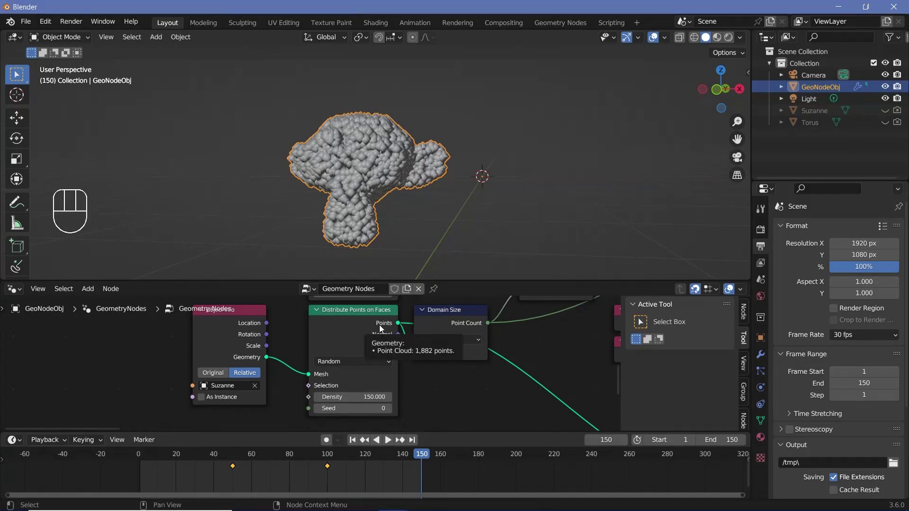
pyautogui.middleClick(383, 328)
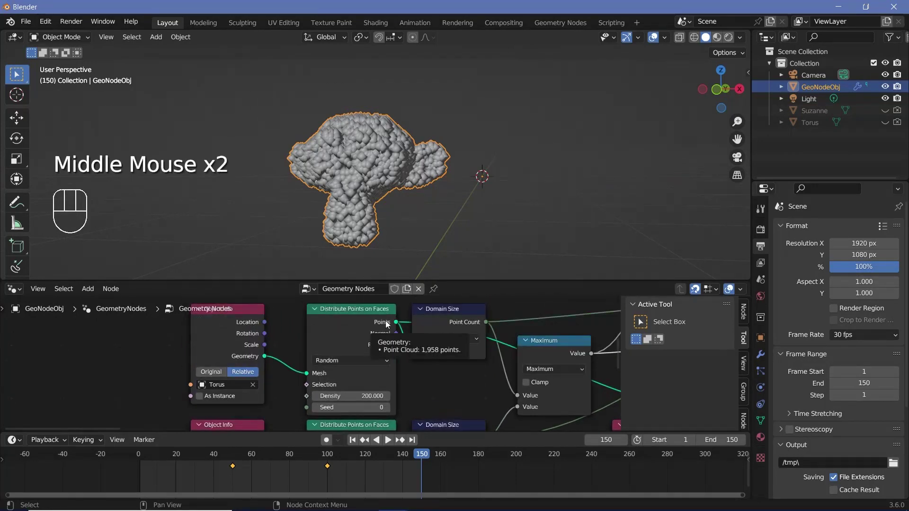
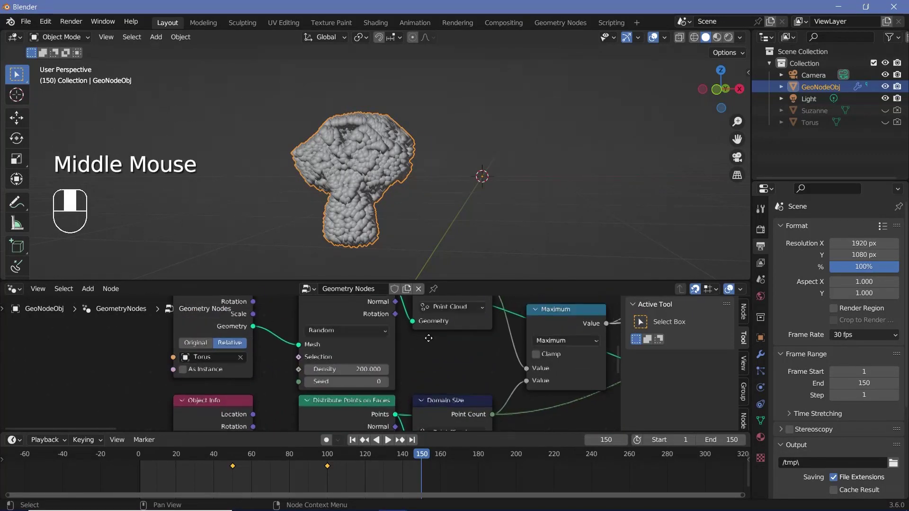
pyautogui.moveTo(405, 183); pyautogui.dragTo(344, 236)
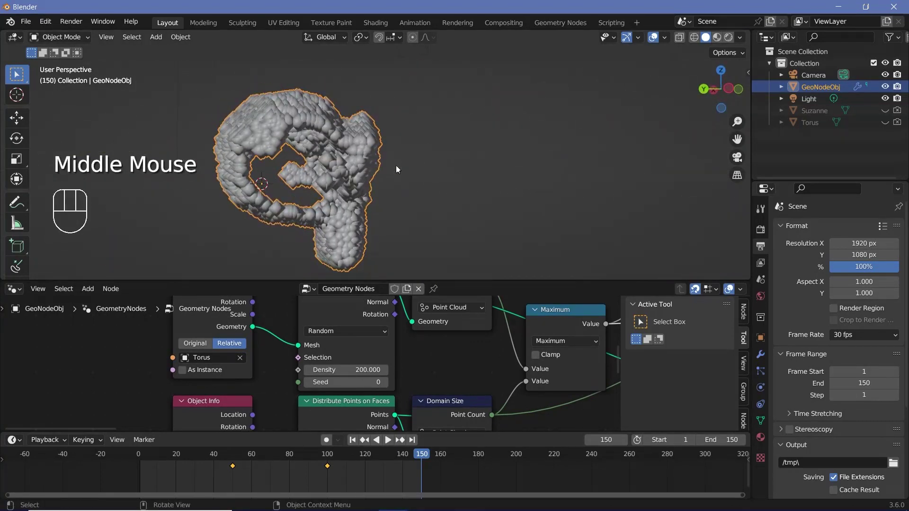
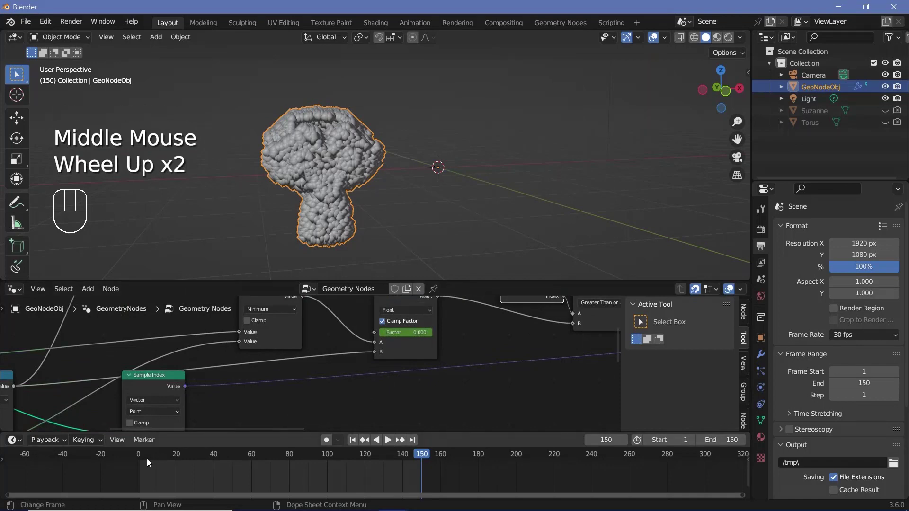
# Step: Scrub the timeline and bring up the node search to add a Value node
pyautogui.moveTo(187, 460); pyautogui.dragTo(424, 372)
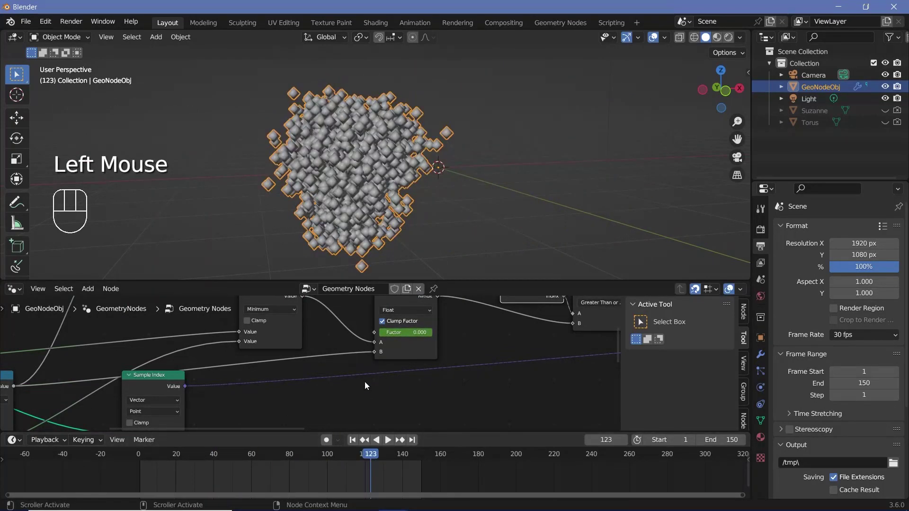
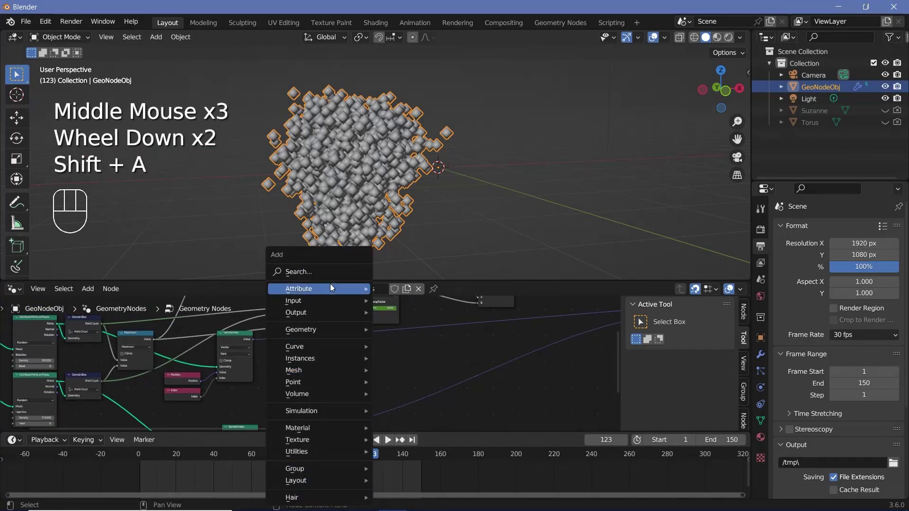
pyautogui.press('shift+a')
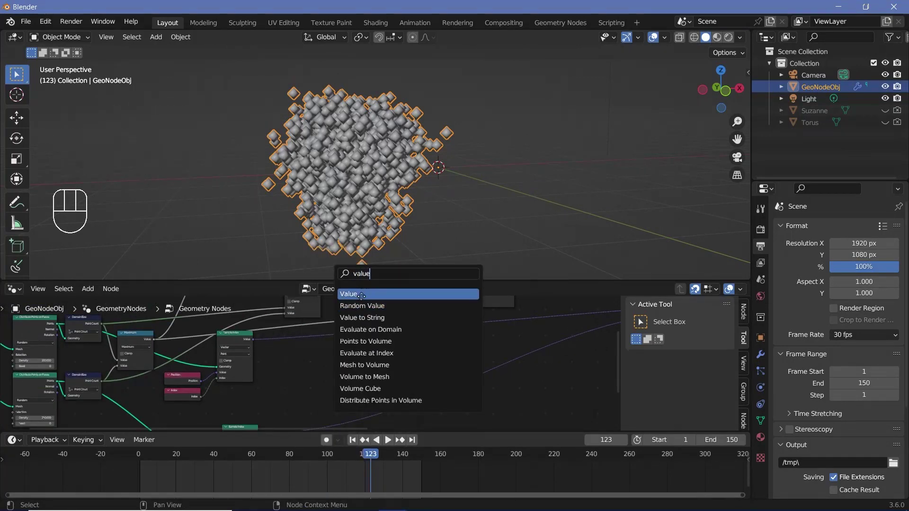
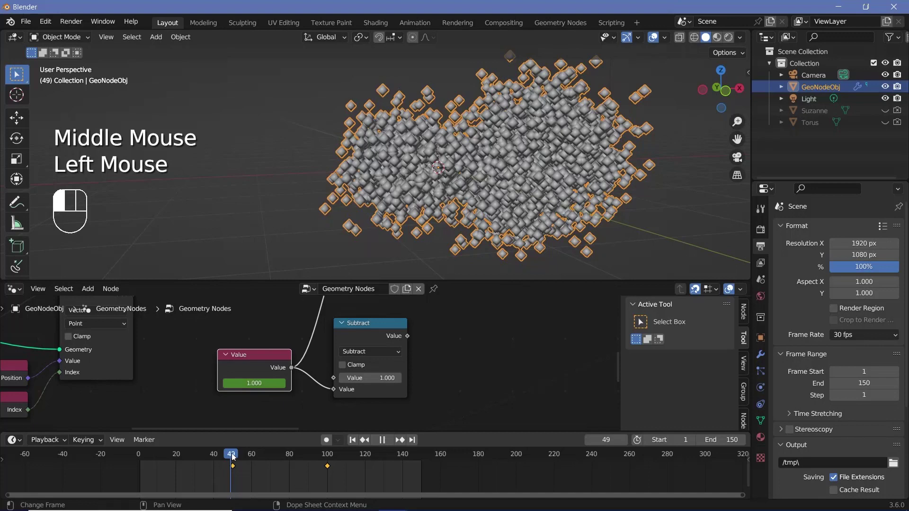
# Step: Check the Value reads 1 at frame 50 and 0 at frame 100, then head to the comparison node
pyautogui.press('Right')
pyautogui.click(423, 338)
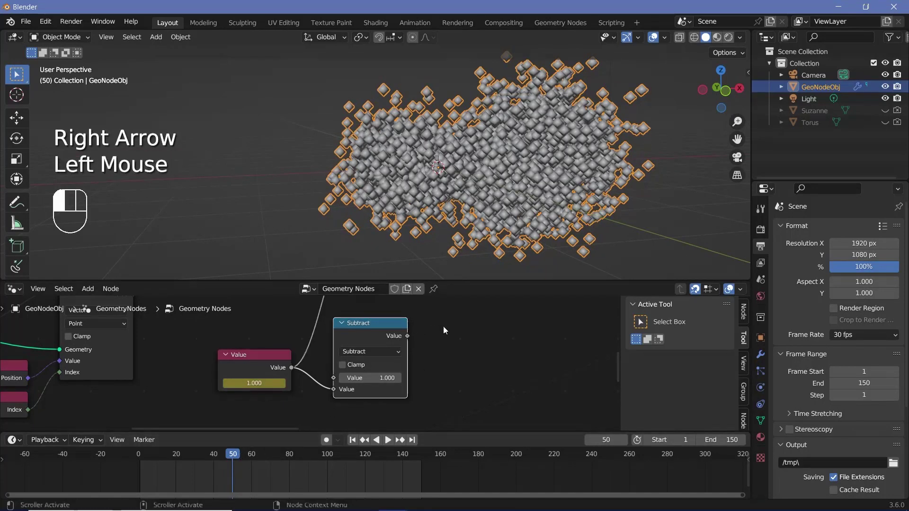
pyautogui.moveTo(240, 458); pyautogui.dragTo(421, 345)
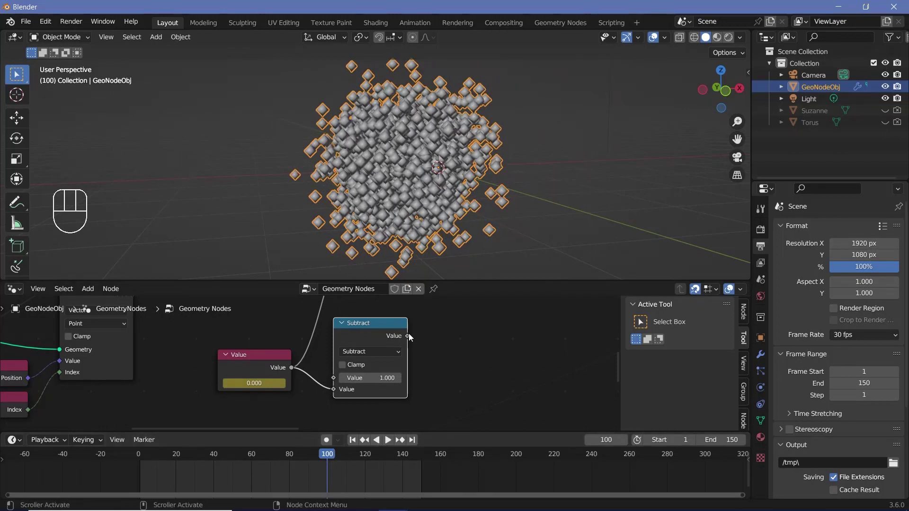
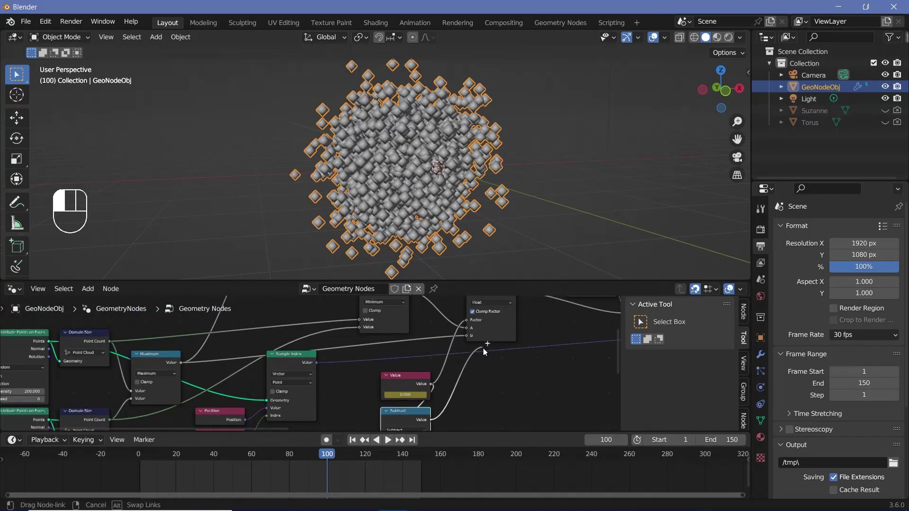
pyautogui.middleClick(211, 400)
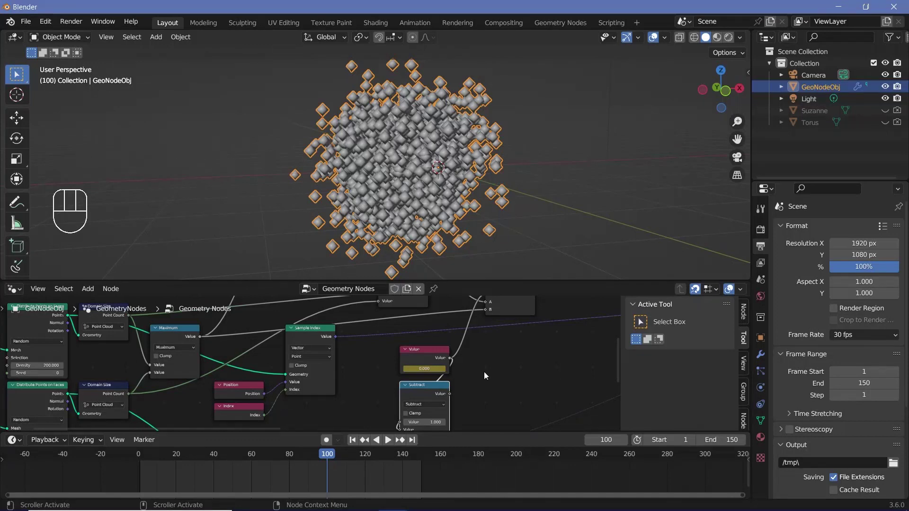
# Step: Add a Switch driven by a Less Than comparison and play to frame 150 to see Suzanne form
pyautogui.press('shift+a')
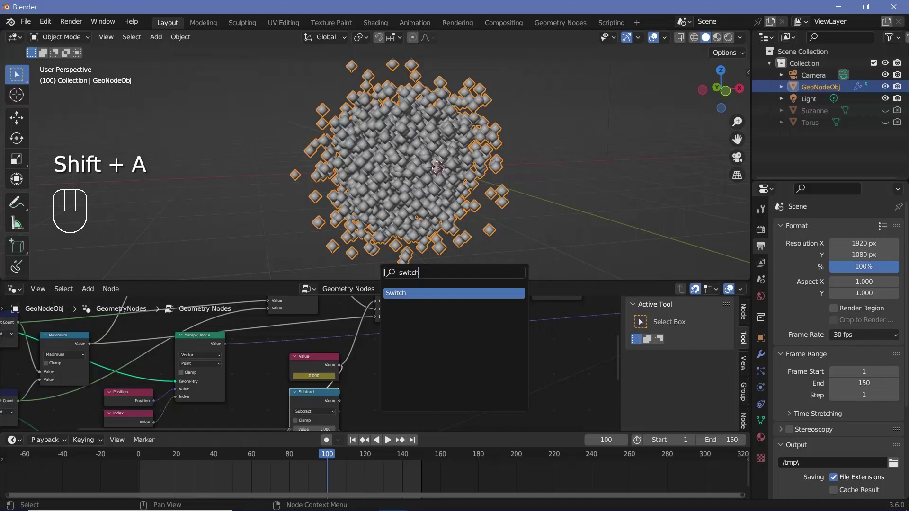
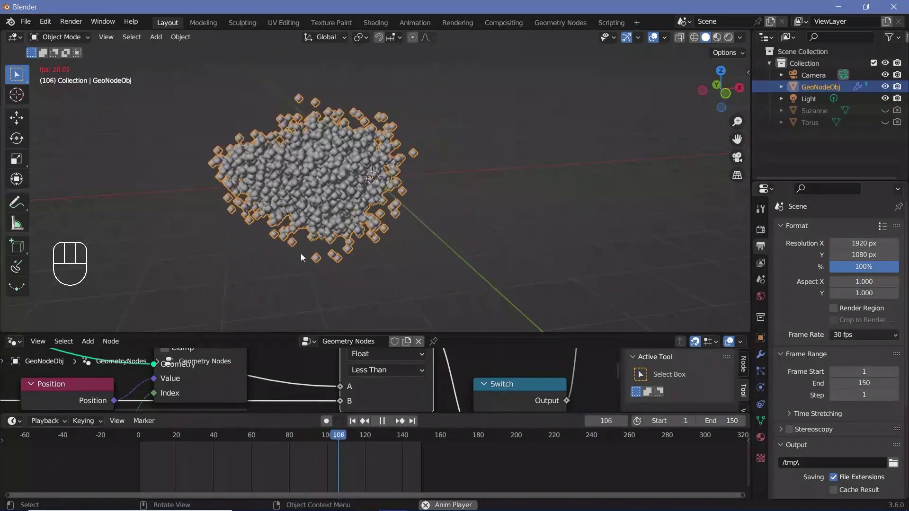
pyautogui.press('space')
pyautogui.press('space')
pyautogui.scroll(-3)
pyautogui.moveTo(358, 233); pyautogui.dragTo(467, 211)
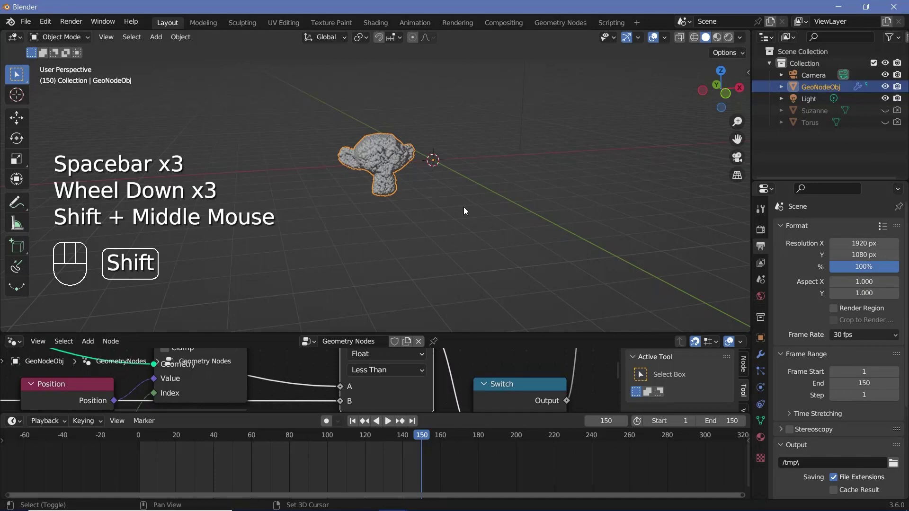
# Step: Add an Ico Sphere, hide it in the outliner, and drag it into GeoNodeObj's node tree
pyautogui.press('shift+a')
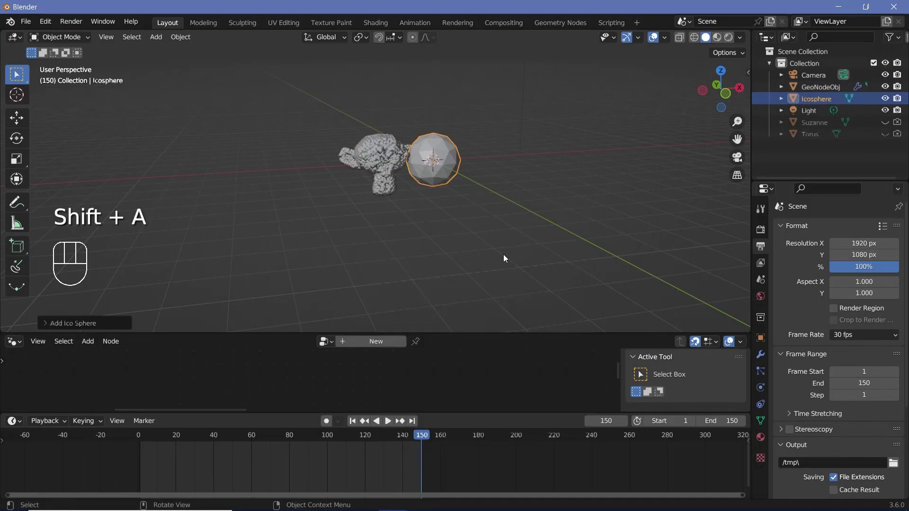
pyautogui.middleClick(740, 107)
pyautogui.scroll(-3)
pyautogui.click(380, 170)
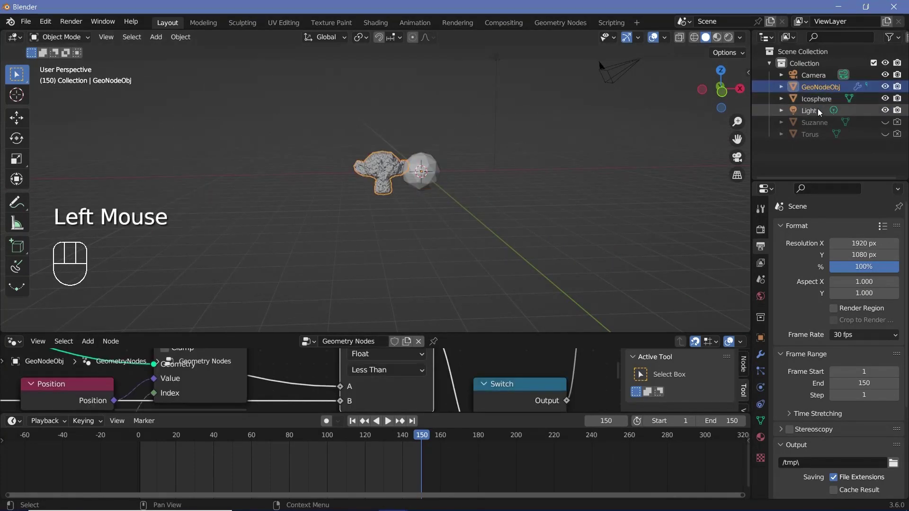
pyautogui.click(900, 102)
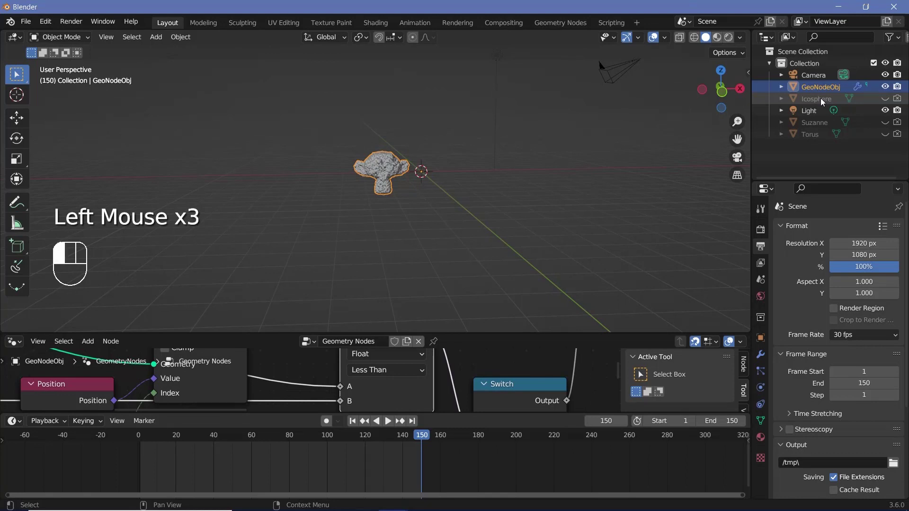
pyautogui.click(719, 156)
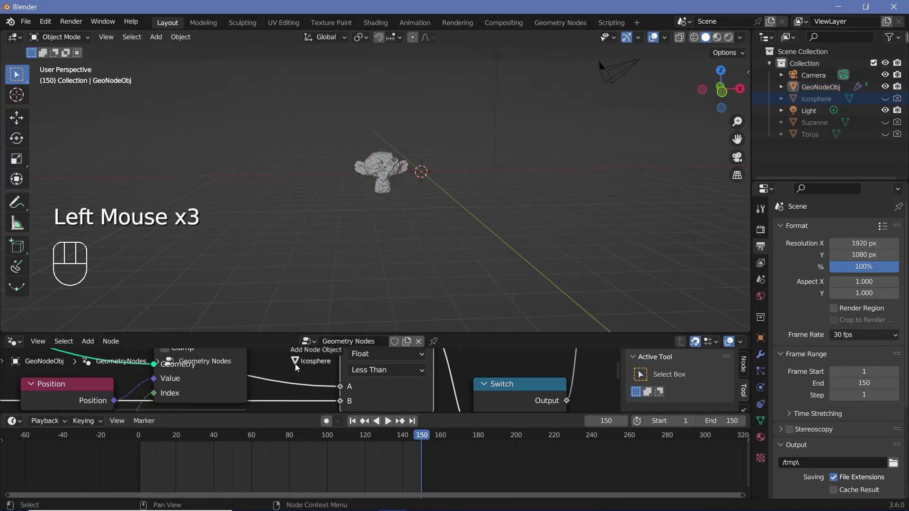
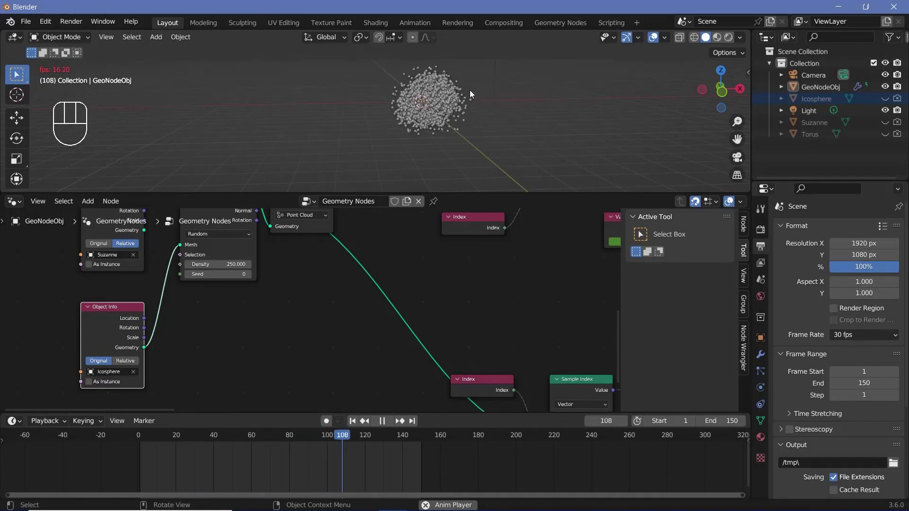
# Step: Feed a 0.05 m, 2-subdivision Ico Sphere into Instance on Points as the instance shape
pyautogui.click(219, 320)
pyautogui.middleClick(219, 321)
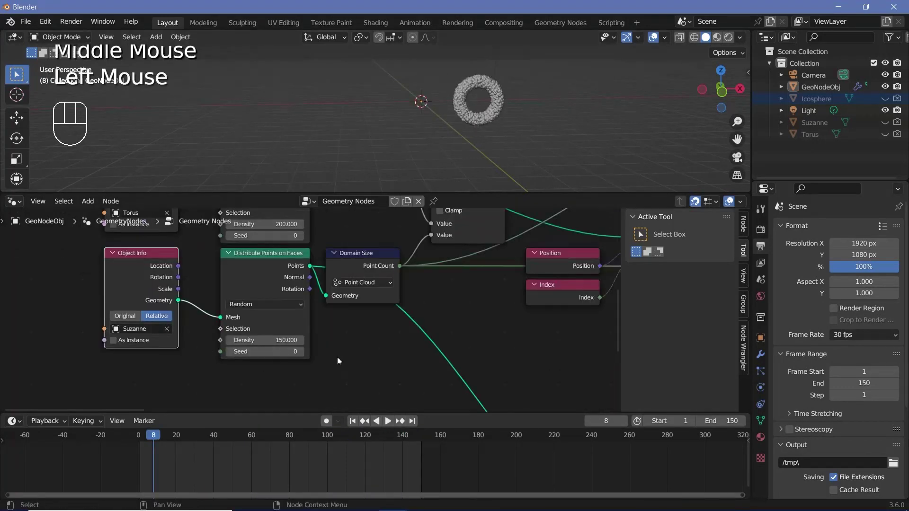
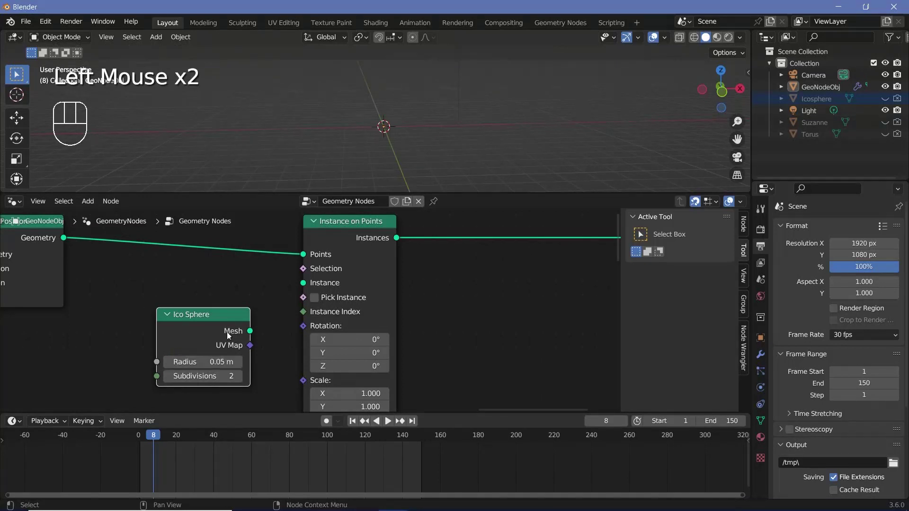
pyautogui.moveTo(256, 330); pyautogui.dragTo(413, 297)
pyautogui.middleClick(380, 330)
pyautogui.press('shift+a')
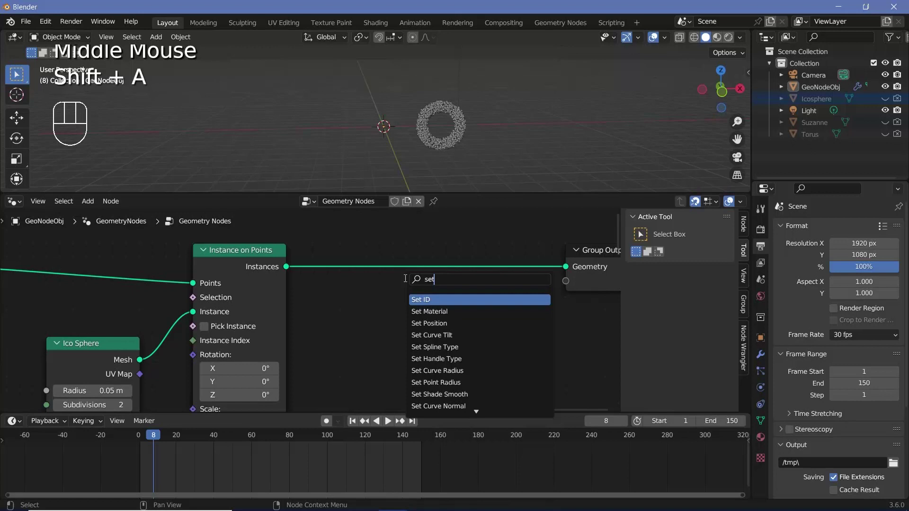
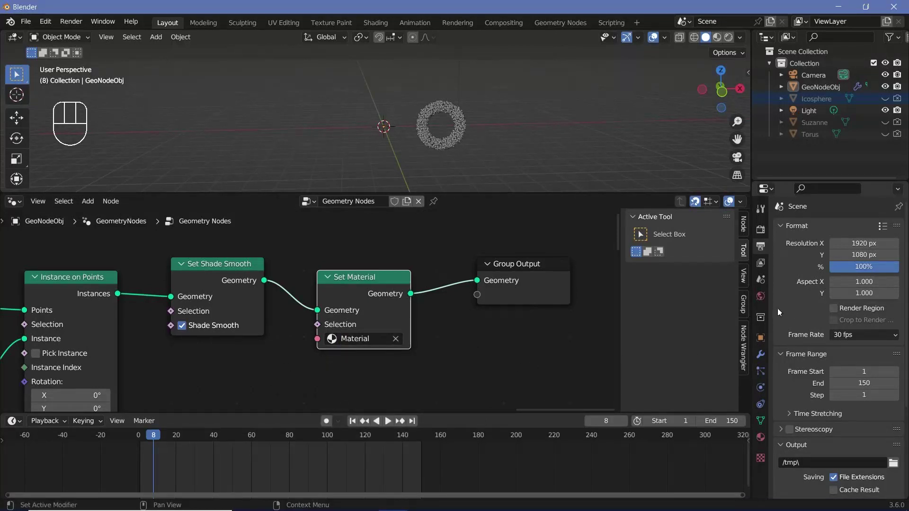
# Step: Set the World colour to pure white and preview in Rendered shading
pyautogui.click(763, 304)
pyautogui.moveTo(857, 312); pyautogui.dragTo(880, 196)
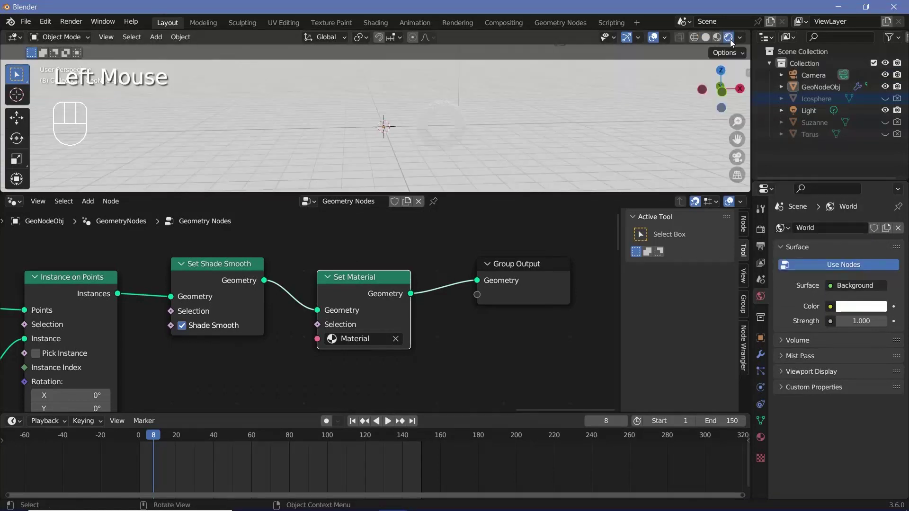
pyautogui.click(487, 123)
pyautogui.middleClick(482, 118)
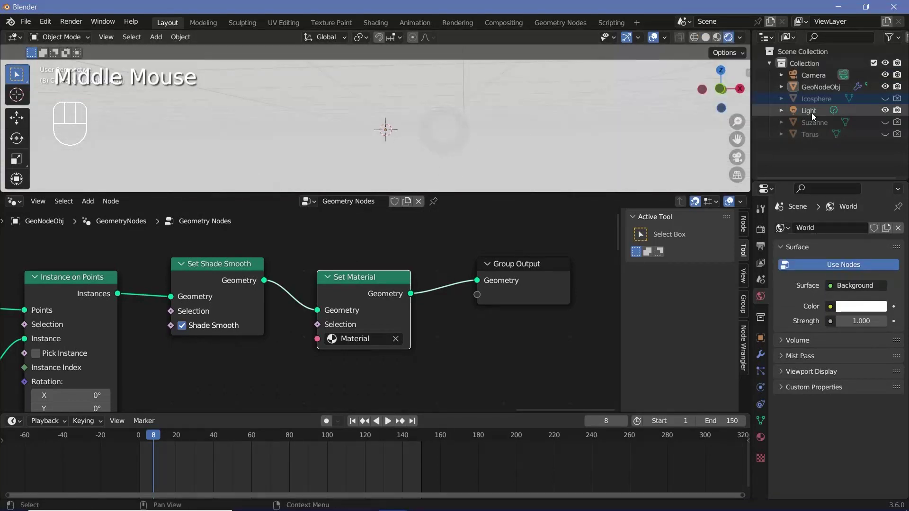
# Step: Select GeoNodeObj and go to its Material properties for the dark teal material
pyautogui.click(813, 116)
pyautogui.press('Delete')
pyautogui.click(466, 141)
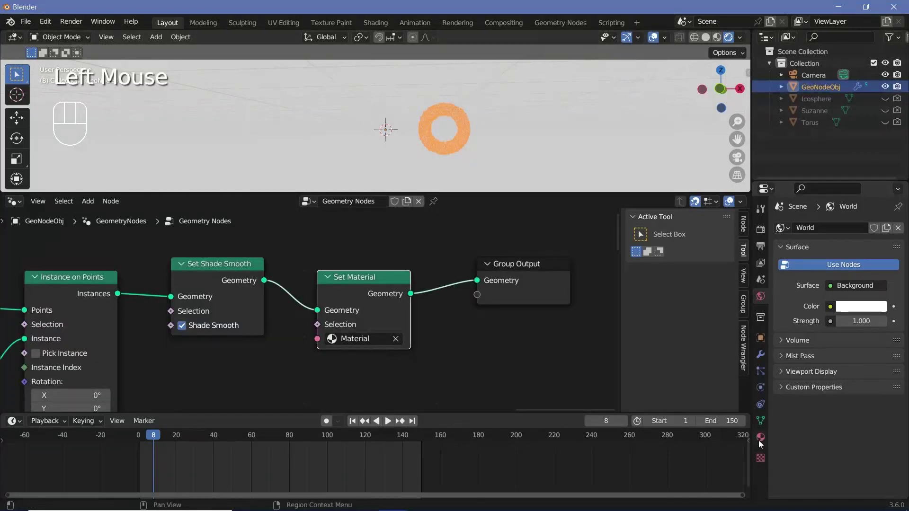
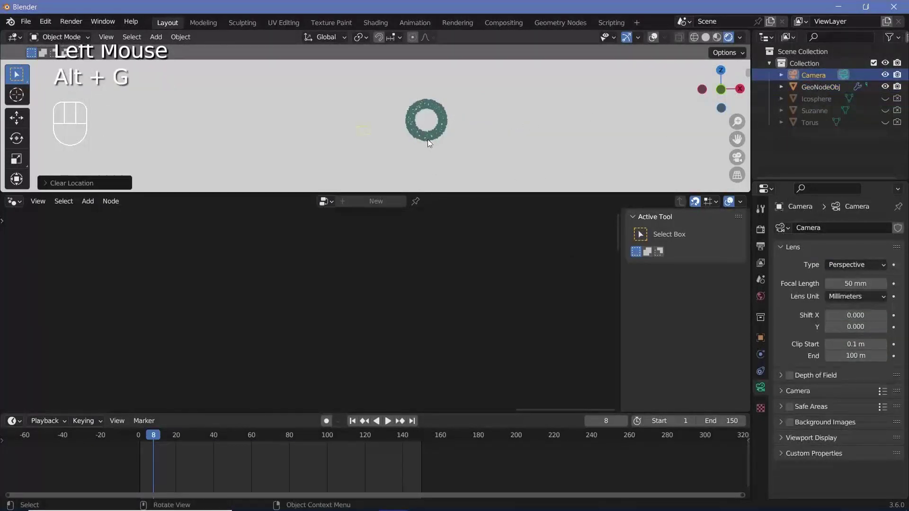
# Step: Rotate and move the Camera, view through it, and adjust until the particle torus is centred
pyautogui.press('alt+r')
pyautogui.press('r')
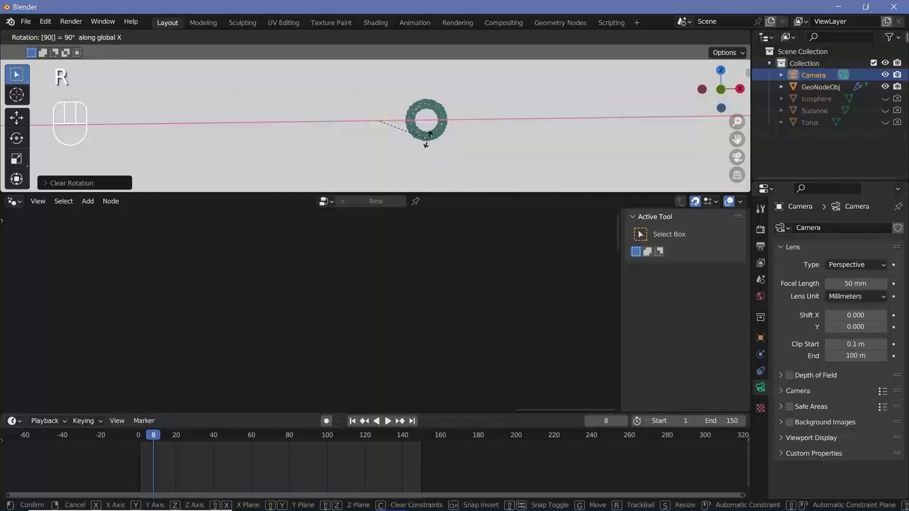
pyautogui.press('g')
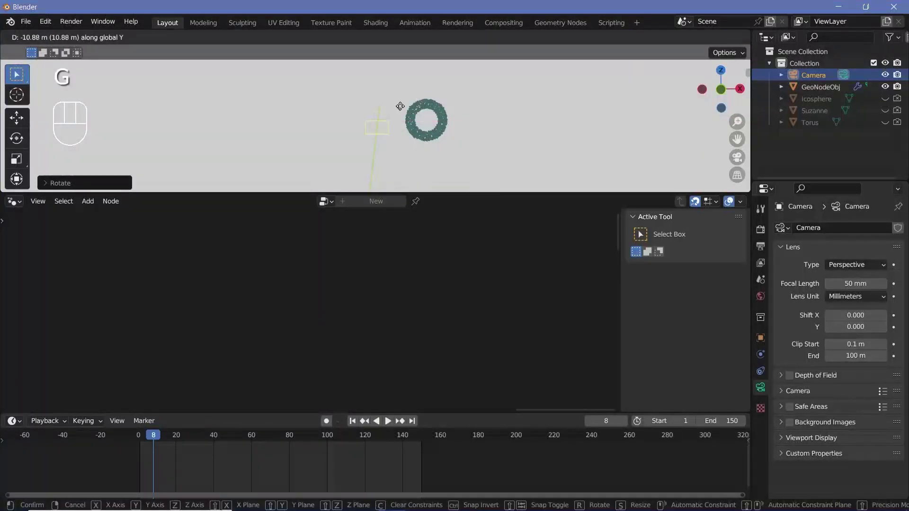
pyautogui.press('KP_0')
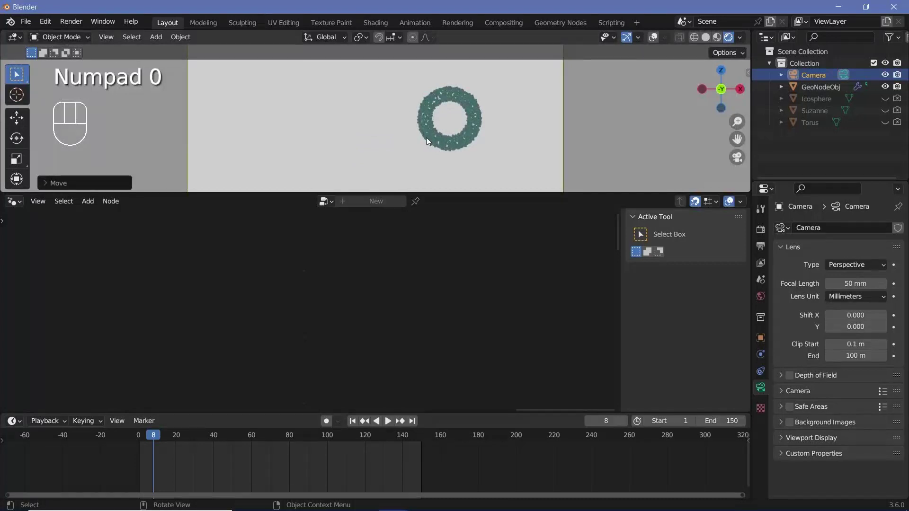
pyautogui.scroll(-3)
pyautogui.press('g')
pyautogui.scroll(3)
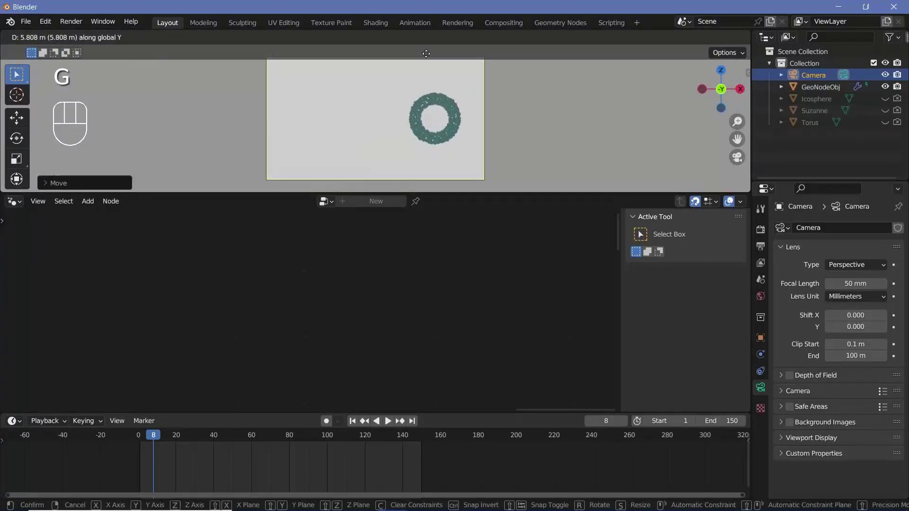
pyautogui.press('space')
pyautogui.scroll(3)
pyautogui.scroll(3)
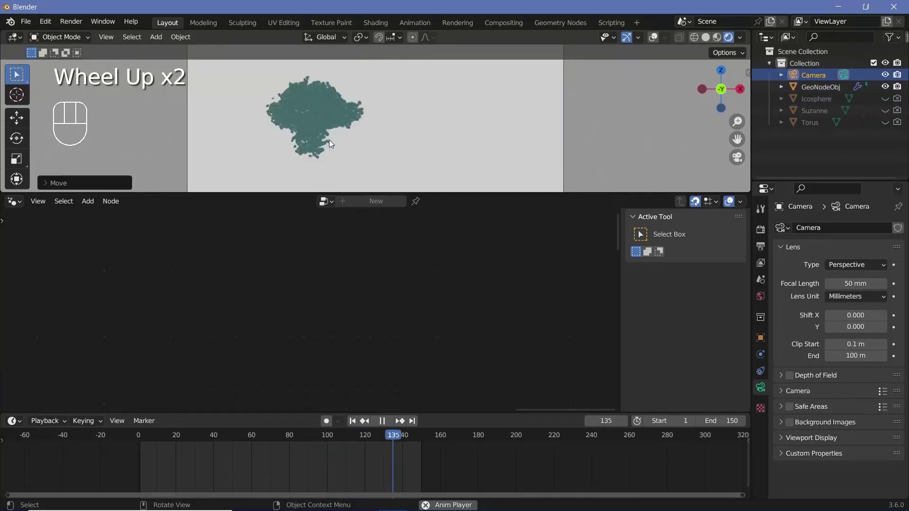
# Step: Replay the morph through the camera several times, zooming and panning to follow the particles
pyautogui.press('space')
pyautogui.press('space')
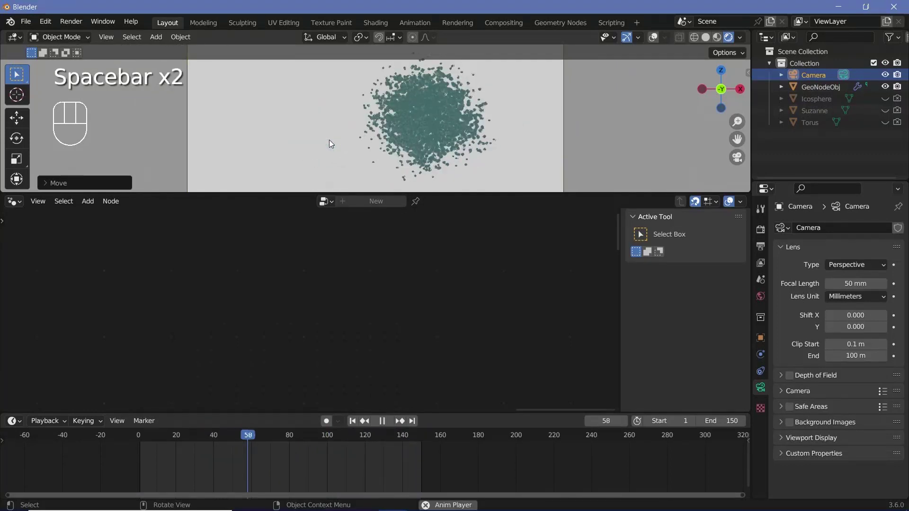
pyautogui.press('space')
pyautogui.press('space')
pyautogui.press('space')
pyautogui.press('space')
pyautogui.press('space')
pyautogui.press('space')
pyautogui.scroll(3)
pyautogui.moveTo(368, 143); pyautogui.dragTo(338, 106)
pyautogui.scroll(3)
pyautogui.scroll(3)
pyautogui.scroll(-3)
pyautogui.scroll(-3)
pyautogui.scroll(-3)
# Step: Play the morph once more and maximise the rendered camera view, pausing near frame 145
pyautogui.press('space')
pyautogui.press('space')
pyautogui.press('space')
pyautogui.press('space')
pyautogui.press('space')
pyautogui.press('space')
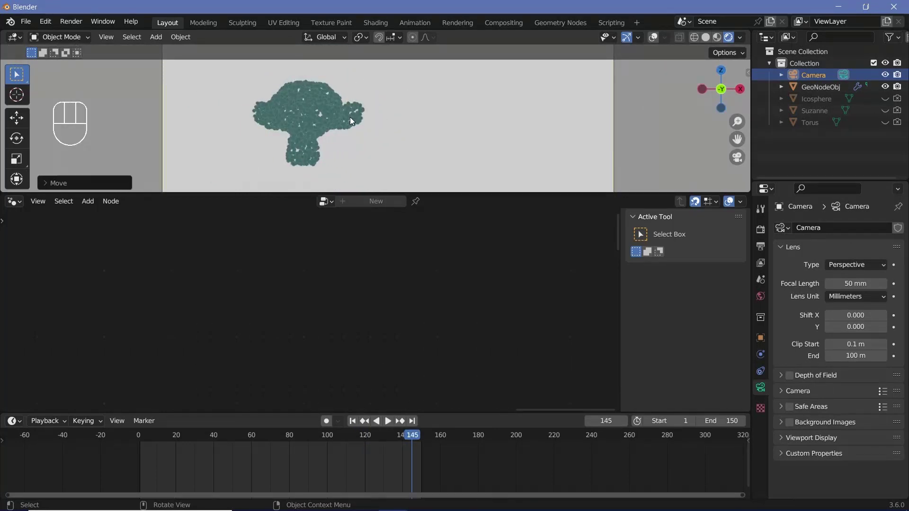